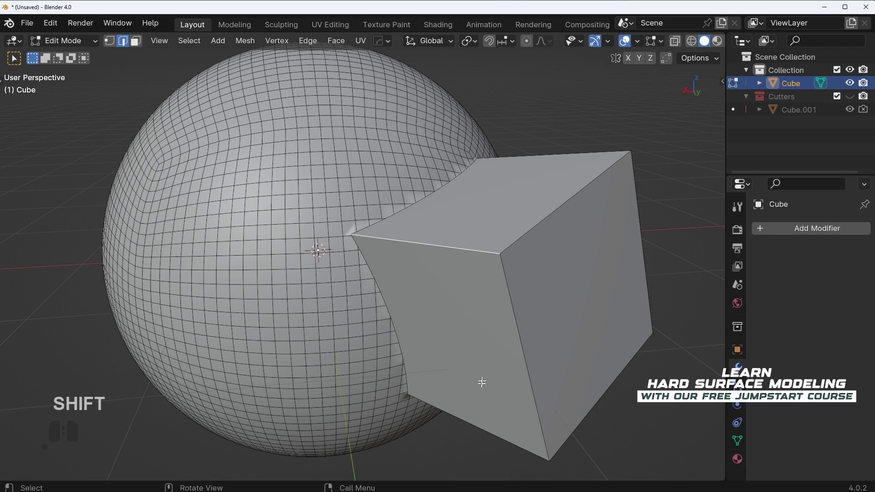
Step: Cut the sphere with the cube cutter and reveal the hidden cutter object again
{"action": "left_click", "coordinate": [491, 434]}
{"action": "left_click", "coordinate": [317, 244]}
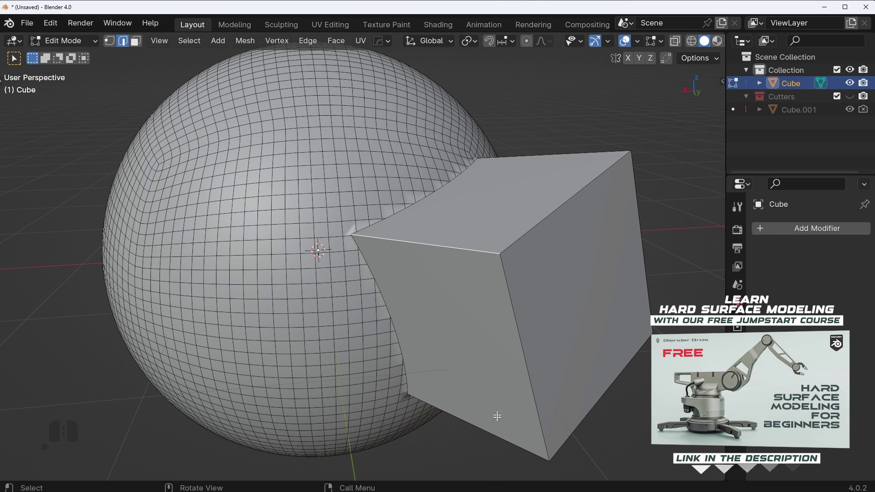
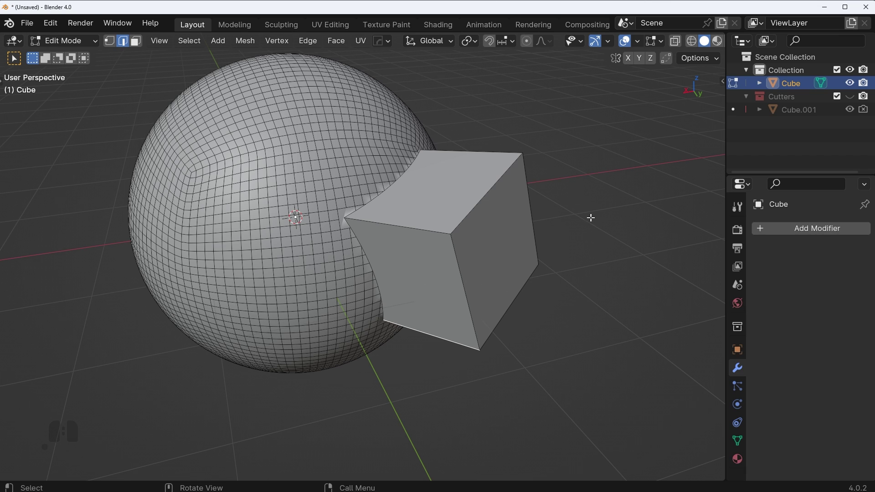
{"action": "key", "text": "ctrl+z"}
{"action": "key", "text": "ctrl+z"}
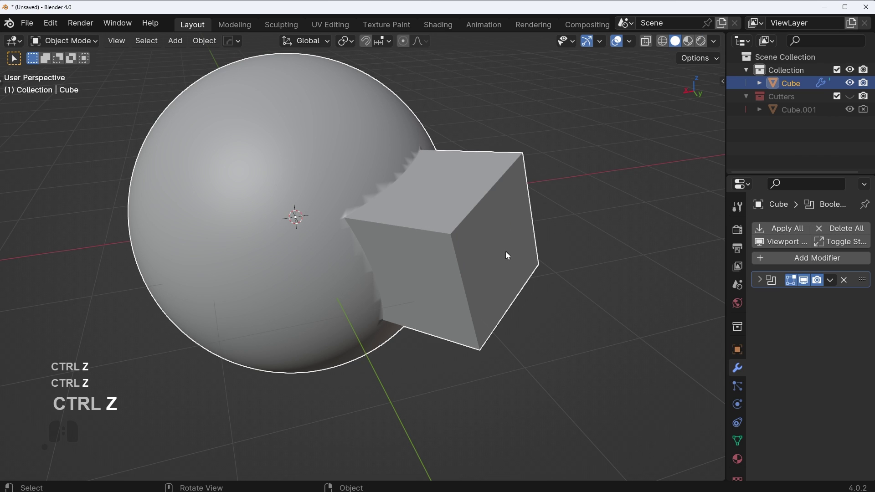
{"action": "middle_click", "coordinate": [477, 293]}
{"action": "double_click", "coordinate": [807, 284]}
{"action": "double_click", "coordinate": [808, 285]}
{"action": "key", "text": "alt+v"}
Step: Select the cube cutter and enter its mesh in edge-select mode
{"action": "double_click", "coordinate": [519, 318]}
{"action": "key", "text": "q"}
{"action": "double_click", "coordinate": [428, 256]}
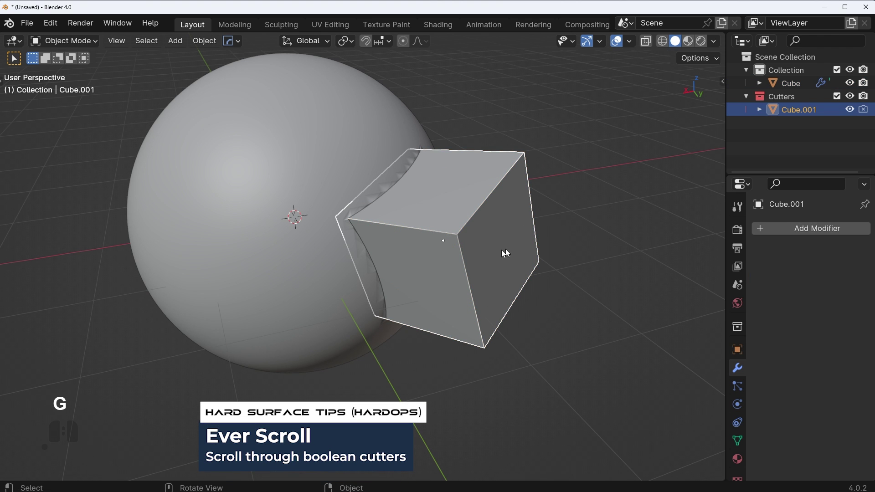
{"action": "key", "text": "g"}
{"action": "middle_click", "coordinate": [520, 293]}
{"action": "key", "text": "Escape"}
{"action": "middle_click", "coordinate": [493, 276]}
{"action": "key", "text": "Tab"}
{"action": "middle_click", "coordinate": [408, 293]}
{"action": "middle_click", "coordinate": [415, 281]}
{"action": "key", "text": "a"}
{"action": "key", "text": "a"}
{"action": "key", "text": "a"}
Step: Select three cutter edges and bevel them with about 17 segments for rounded corners
{"action": "left_click", "coordinate": [403, 196]}
{"action": "left_click", "coordinate": [468, 150]}
{"action": "left_click", "coordinate": [459, 323]}
{"action": "middle_click", "coordinate": [552, 288]}
{"action": "key", "text": "ctrl+b"}
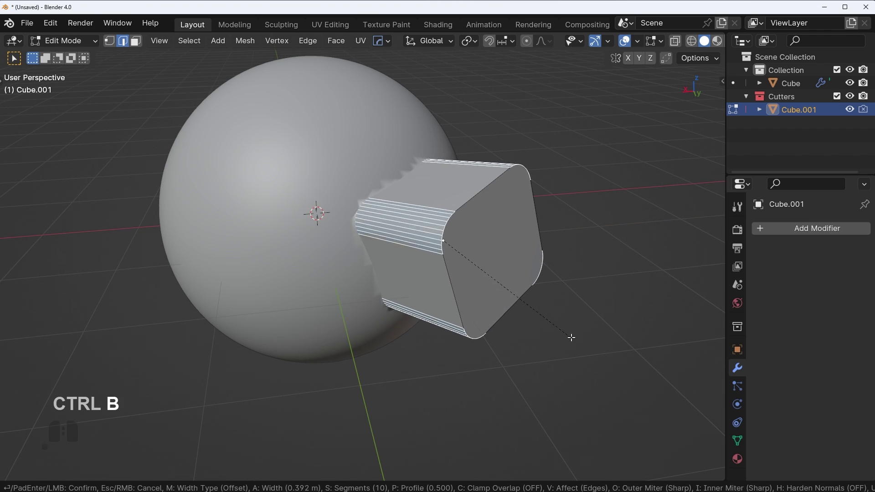
{"action": "key", "text": "Escape"}
{"action": "key", "text": "Tab"}
{"action": "key", "text": "Escape"}
{"action": "key", "text": "alt+v"}
{"action": "left_click", "coordinate": [362, 167]}
{"action": "key", "text": "Tab"}
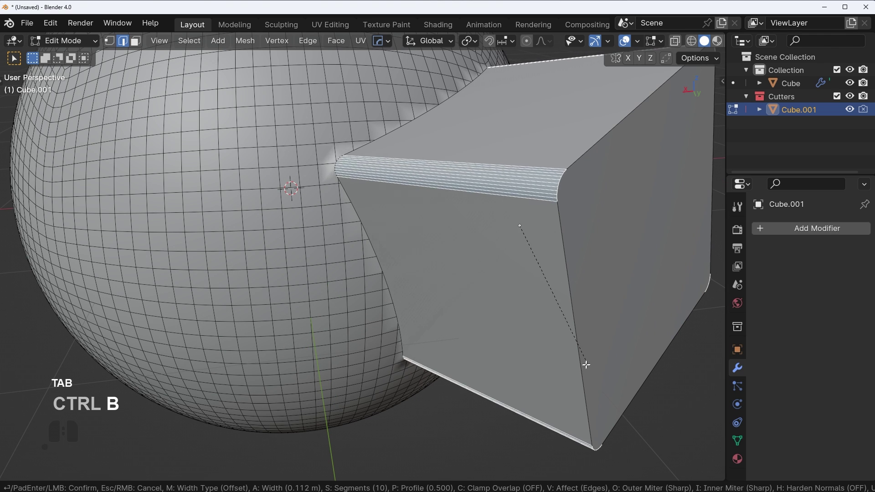
{"action": "key", "text": "Tab"}
{"action": "key", "text": "ctrl+b"}
{"action": "middle_click", "coordinate": [567, 392]}
{"action": "scroll", "scroll_direction": "up", "scroll_amount": 3}
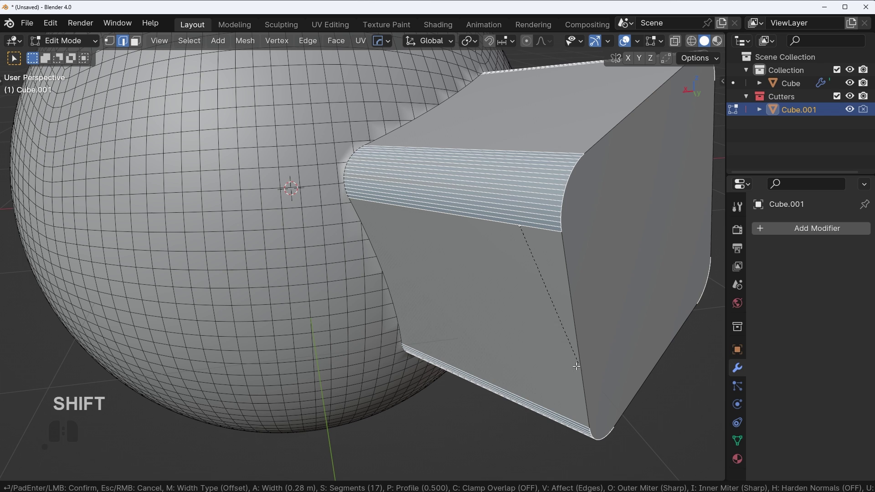
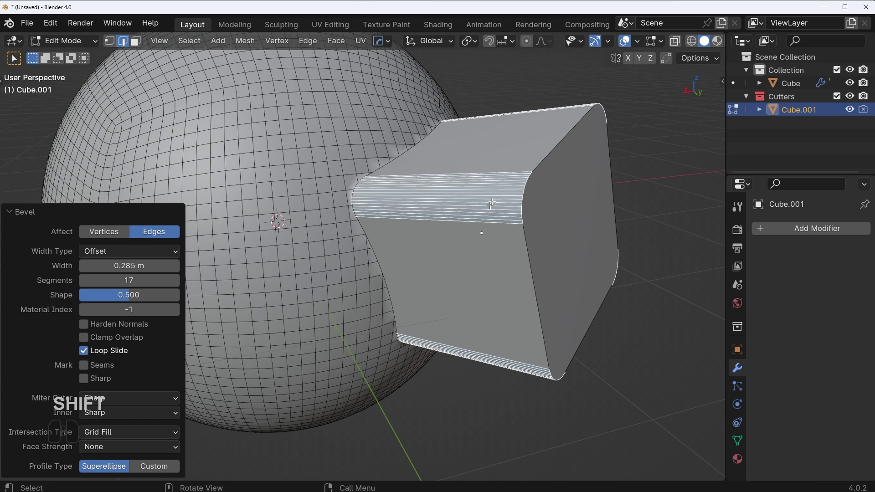
Step: Undo the bevel and re-bevel the cutter edges cleanly
{"action": "key", "text": "ctrl+z"}
{"action": "key", "text": "ctrl+b"}
{"action": "key", "text": "Escape"}
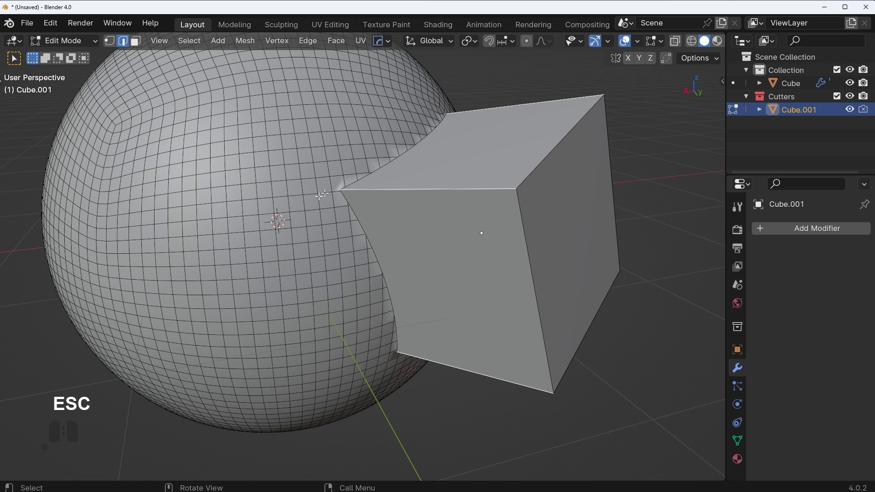
{"action": "key", "text": "ctrl+b"}
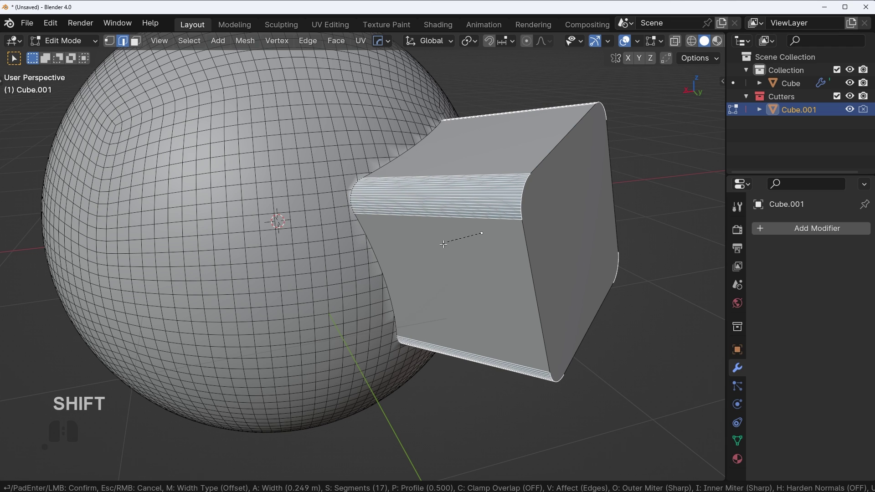
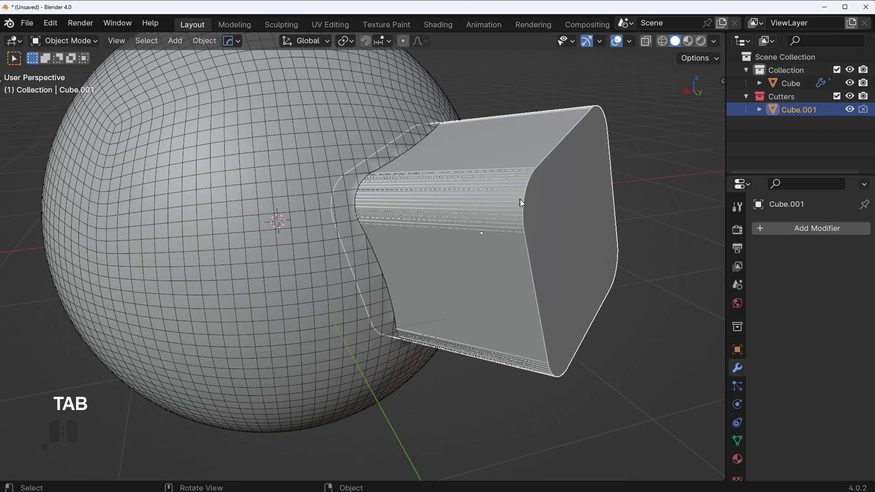
Step: Return to object mode, select the sphere and hide the cutters to view the result
{"action": "key", "text": "alt+v"}
{"action": "left_click", "coordinate": [510, 201]}
{"action": "left_click", "coordinate": [346, 138]}
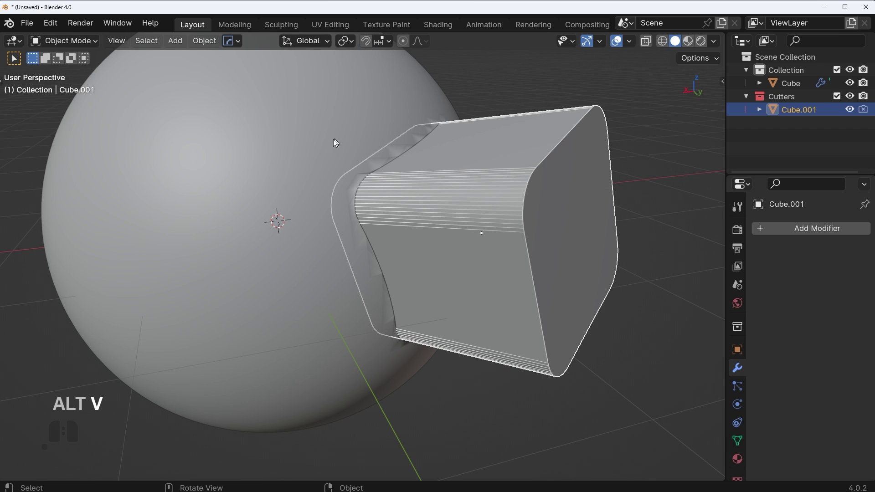
{"action": "key", "text": "Escape"}
{"action": "left_click", "coordinate": [299, 155]}
{"action": "left_click", "coordinate": [831, 284]}
{"action": "left_click", "coordinate": [815, 297]}
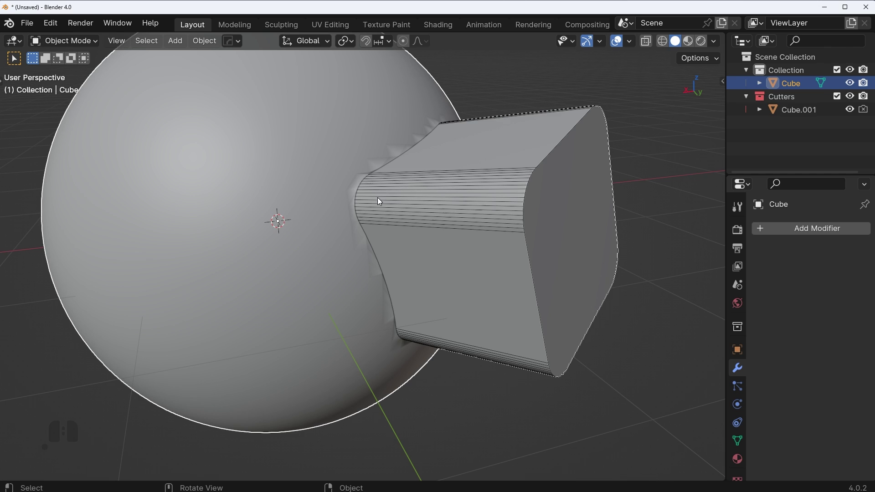
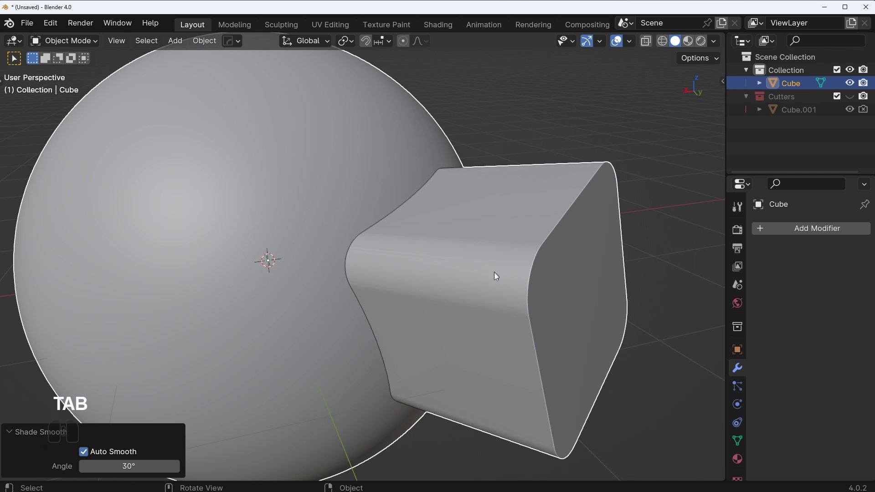
Step: Orbit and zoom in on the rounded joint between block and sphere
{"action": "left_click_drag", "start_coordinate": [510, 283], "coordinate": [575, 288]}
{"action": "left_click_drag", "start_coordinate": [528, 275], "coordinate": [490, 303]}
{"action": "left_click_drag", "start_coordinate": [494, 308], "coordinate": [458, 273]}
{"action": "scroll", "scroll_direction": "up", "scroll_amount": 3}
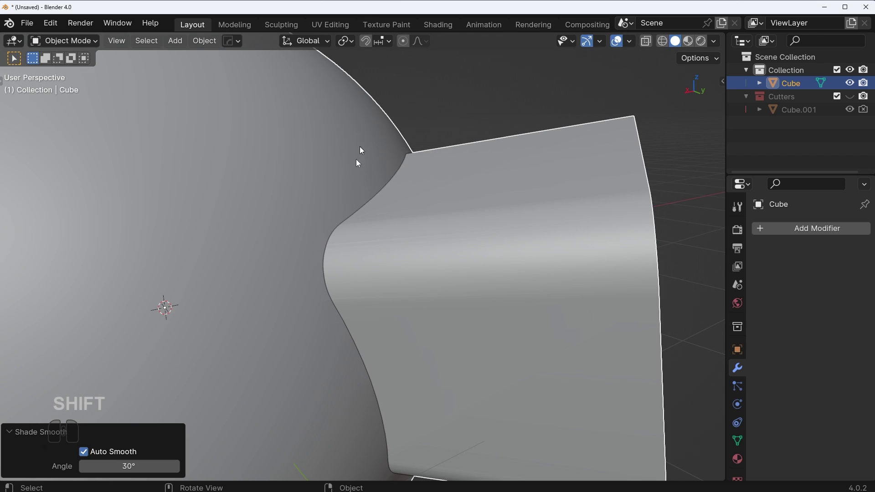
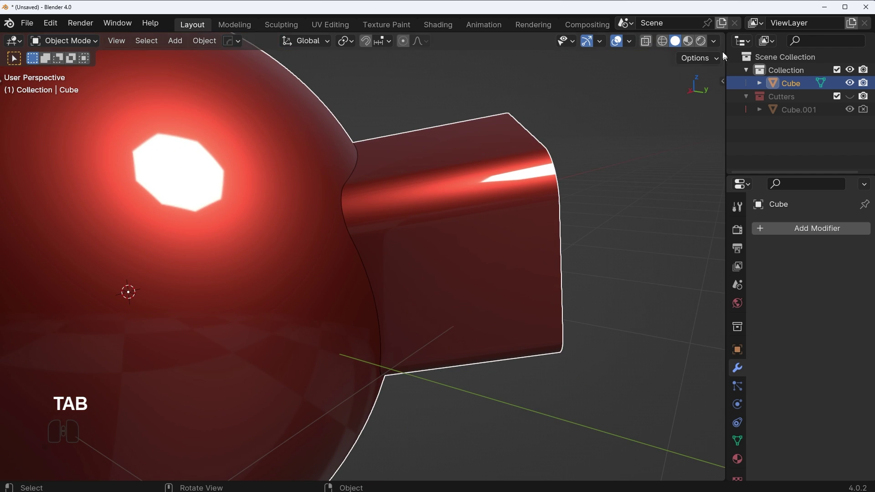
Step: Switch BoxCutter to the Circle cut shape ready to draw over the block
{"action": "left_click", "coordinate": [716, 38]}
{"action": "left_click", "coordinate": [682, 132]}
{"action": "left_click", "coordinate": [473, 185]}
{"action": "middle_click", "coordinate": [343, 258]}
{"action": "left_click_drag", "start_coordinate": [309, 307], "coordinate": [426, 313]}
{"action": "middle_click", "coordinate": [402, 302]}
{"action": "key", "text": "d"}
{"action": "middle_click", "coordinate": [411, 277]}
{"action": "key", "text": "alt+w"}
{"action": "key", "text": "d"}
{"action": "left_click", "coordinate": [405, 226]}
Step: Draw a circular cutter over the block to form a cylindrical shape on the sphere
{"action": "left_click_drag", "start_coordinate": [324, 256], "coordinate": [369, 297]}
{"action": "key", "text": "e"}
{"action": "key", "text": "j"}
{"action": "key", "text": "Return"}
{"action": "left_click_drag", "start_coordinate": [369, 296], "coordinate": [424, 294]}
{"action": "middle_click", "coordinate": [483, 275]}
{"action": "middle_click", "coordinate": [486, 273]}
{"action": "left_click_drag", "start_coordinate": [523, 236], "coordinate": [482, 268]}
{"action": "middle_click", "coordinate": [491, 269]}
Step: Apply the cylinder boolean into the sphere and inspect the merged mesh in Edit Mode
{"action": "left_click", "coordinate": [833, 281]}
{"action": "left_click", "coordinate": [815, 298]}
{"action": "key", "text": "Tab"}
{"action": "key", "text": "Tab"}
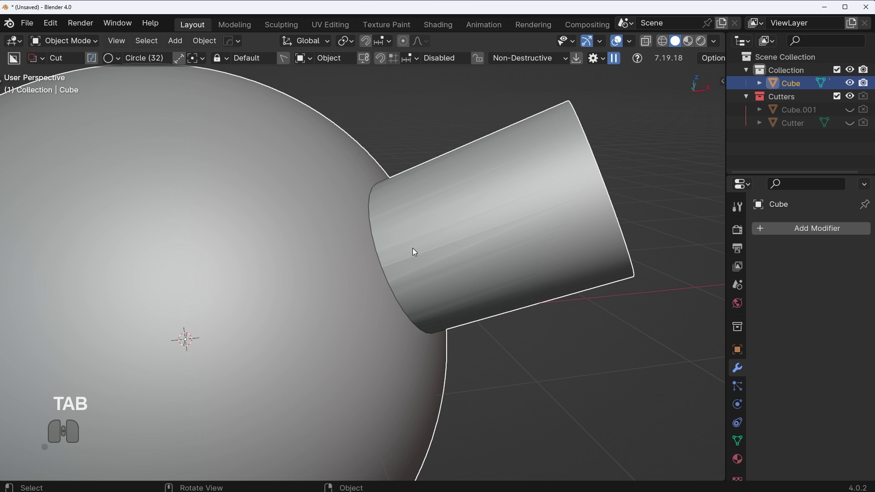
{"action": "key", "text": "Tab"}
{"action": "scroll", "scroll_direction": "up", "scroll_amount": 3}
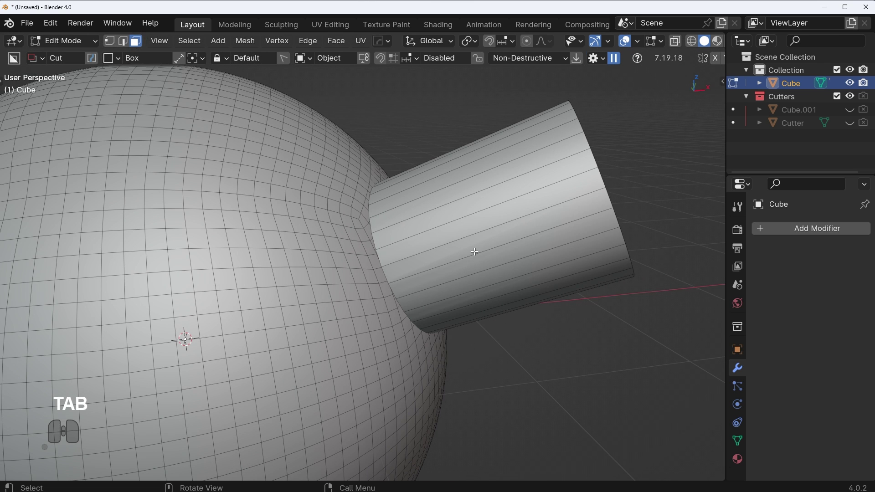
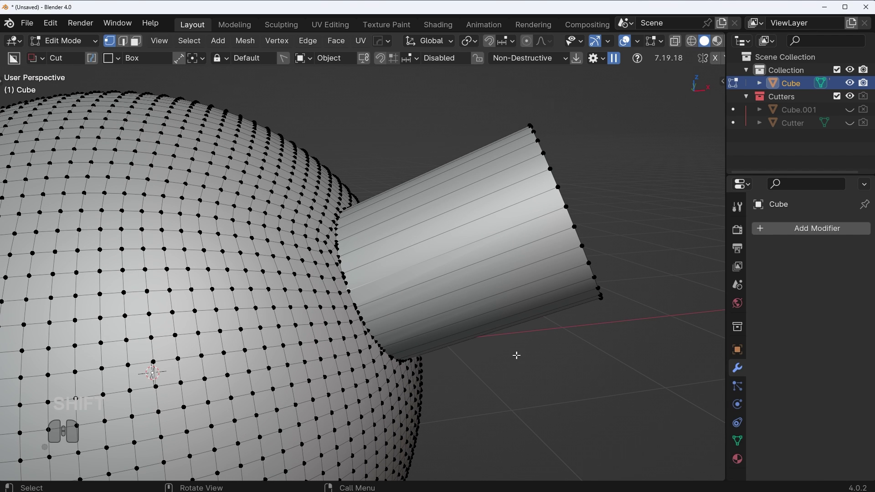
Step: Try a loop cut on the wrong object, cancel it and undo back
{"action": "key", "text": "Tab"}
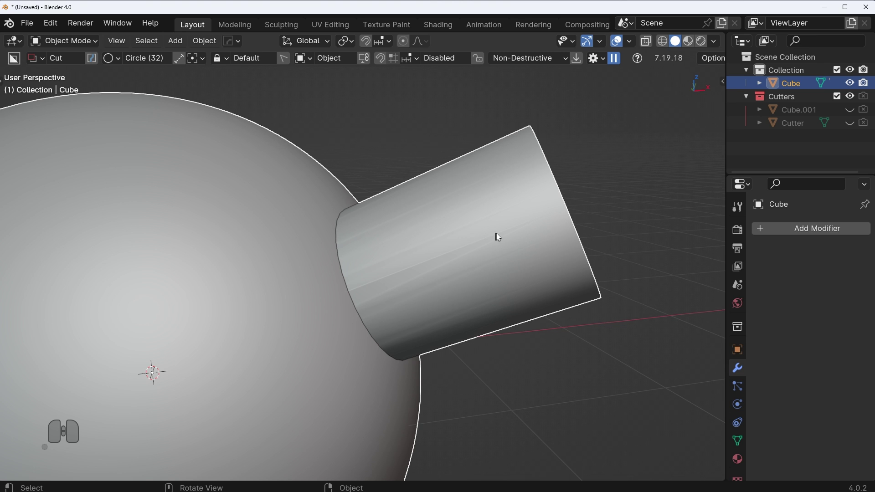
{"action": "middle_click", "coordinate": [447, 280]}
{"action": "key", "text": "ctrl+r"}
{"action": "key", "text": "Escape"}
{"action": "middle_click", "coordinate": [444, 283]}
{"action": "key", "text": "ctrl+r"}
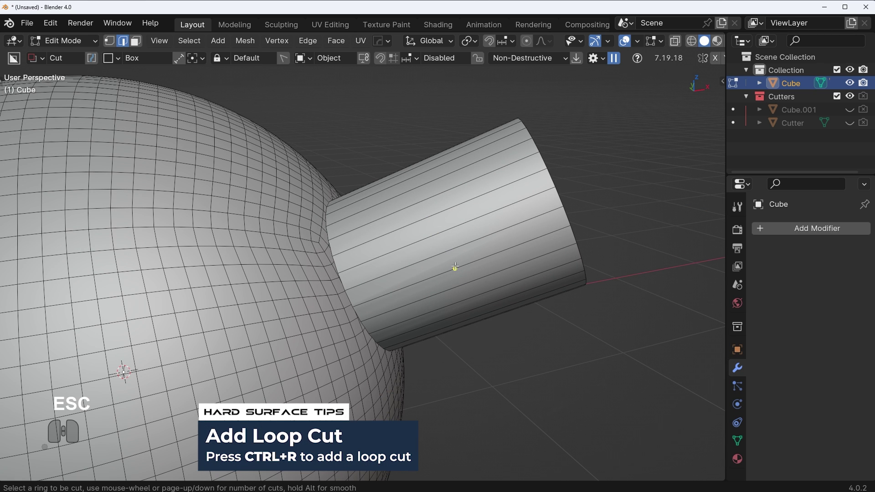
{"action": "key", "text": "Escape"}
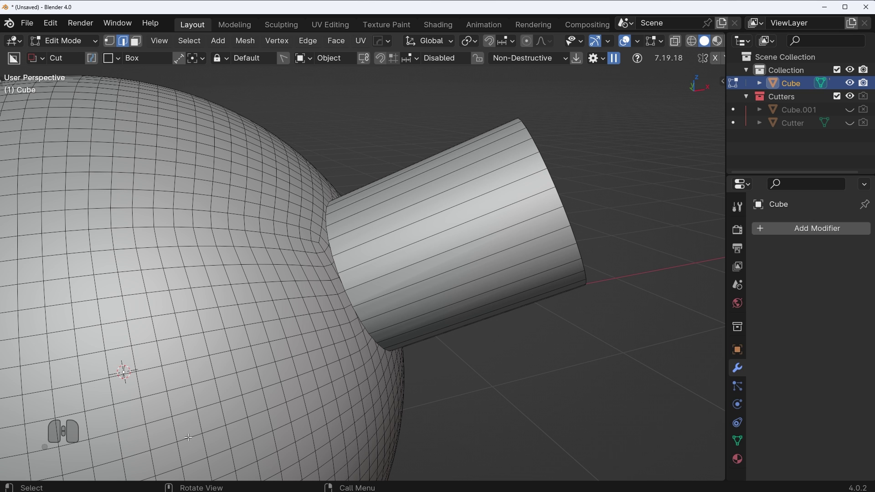
{"action": "middle_click", "coordinate": [521, 315]}
{"action": "key", "text": "ctrl+z"}
{"action": "key", "text": "ctrl+z"}
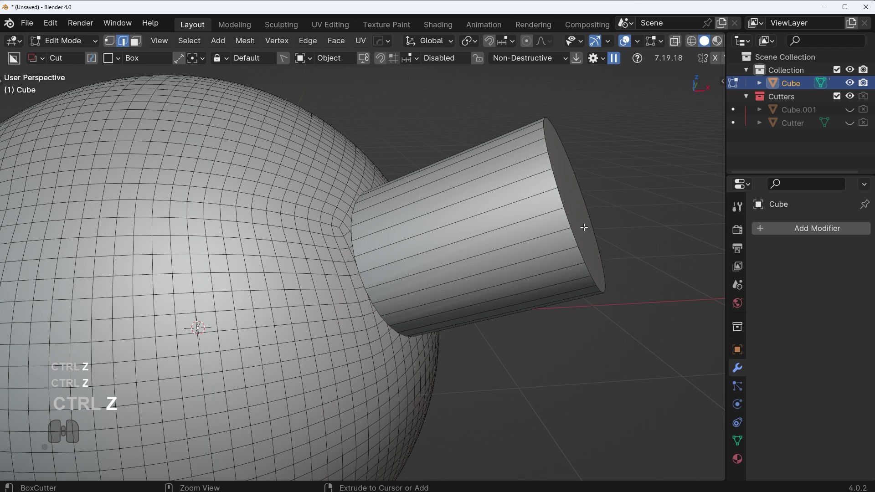
Step: Select the cylinder Cutter, enter its mesh and start a loop cut around it
{"action": "middle_click", "coordinate": [595, 294]}
{"action": "key", "text": "q"}
{"action": "left_click", "coordinate": [554, 262]}
{"action": "left_click", "coordinate": [551, 265]}
{"action": "middle_click", "coordinate": [521, 285]}
{"action": "key", "text": "Tab"}
{"action": "key", "text": "ctrl+r"}
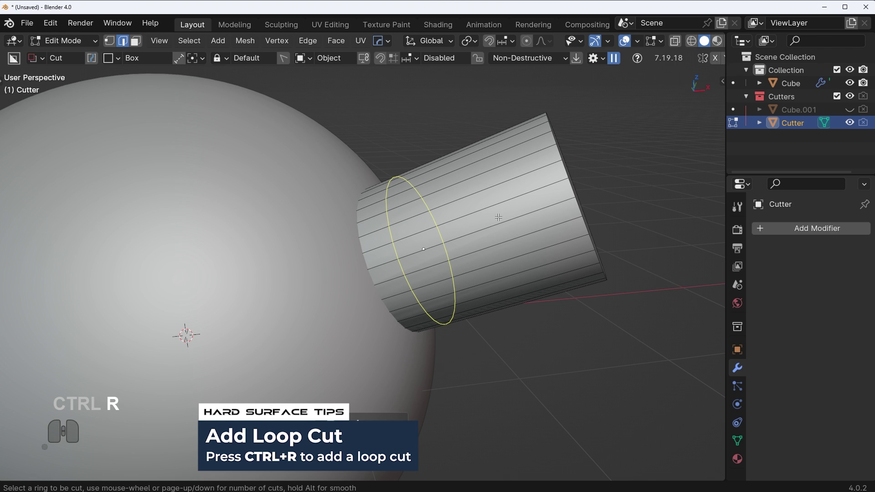
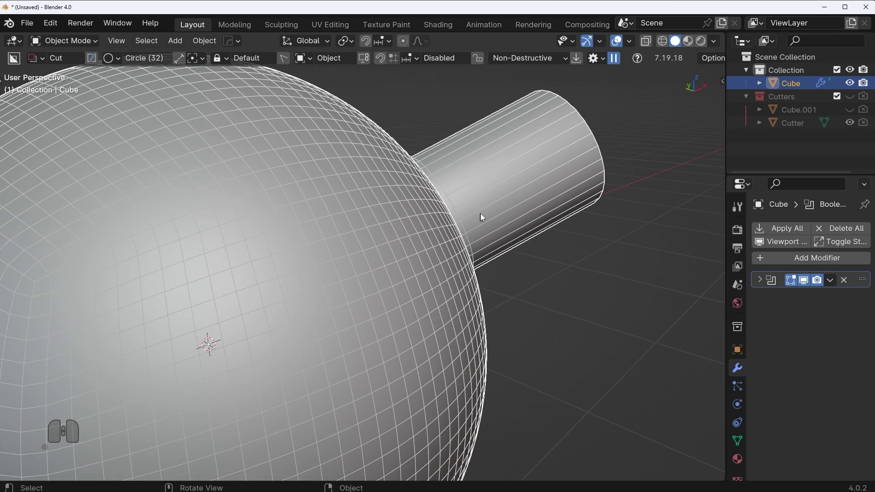
{"action": "middle_click", "coordinate": [548, 183]}
{"action": "middle_click", "coordinate": [552, 246]}
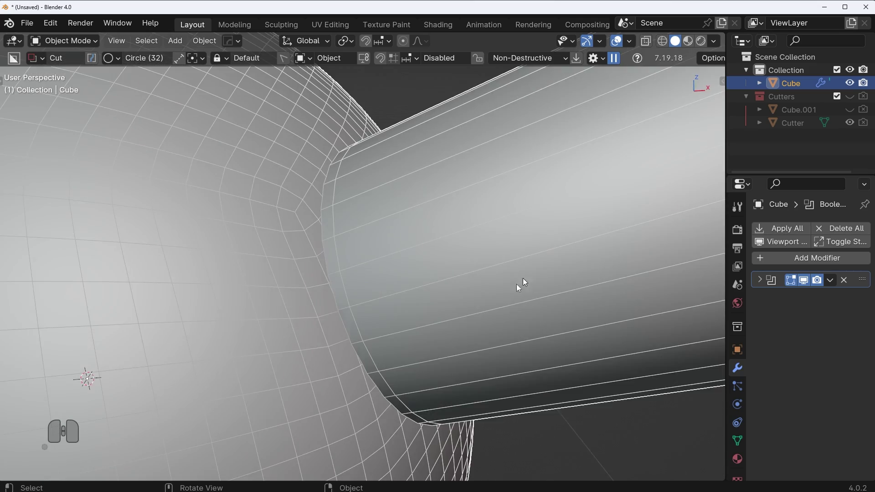
{"action": "middle_click", "coordinate": [465, 327]}
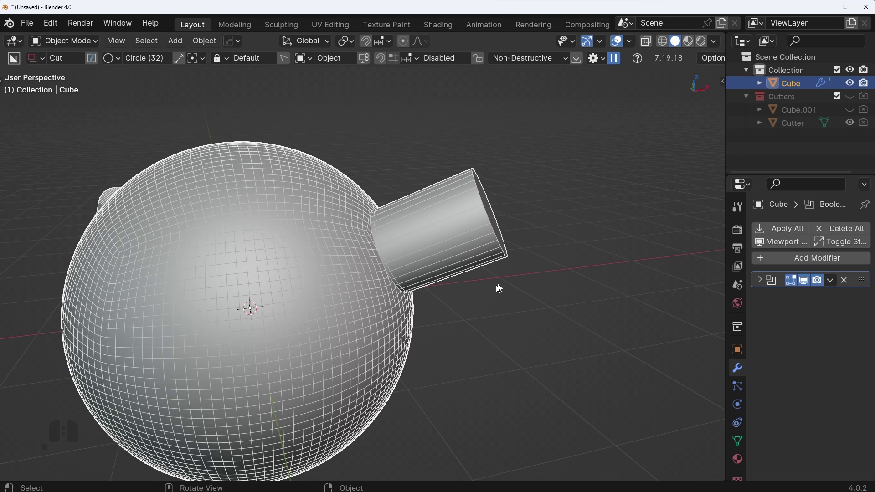
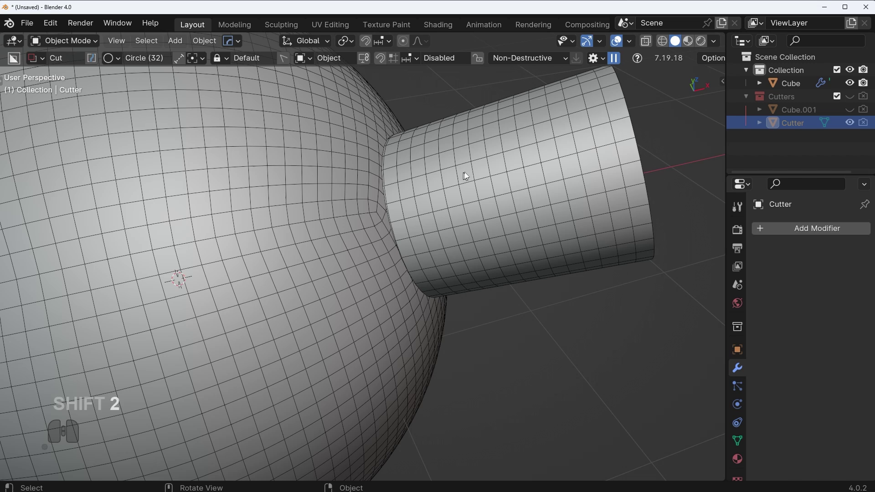
{"action": "middle_click", "coordinate": [451, 119]}
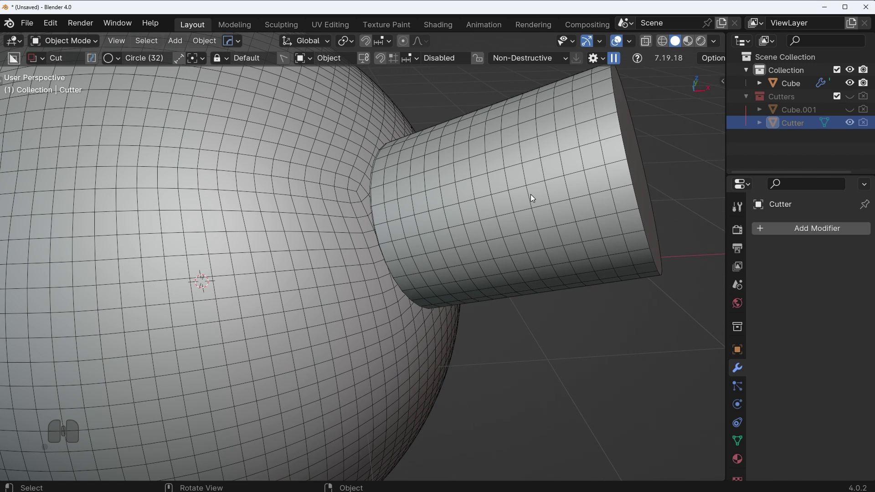
{"action": "left_click_drag", "start_coordinate": [562, 194], "coordinate": [573, 179]}
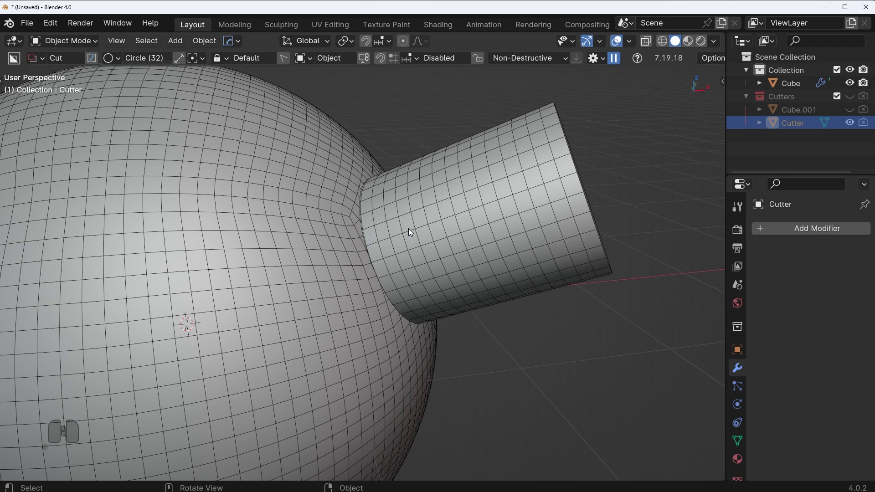
{"action": "middle_click", "coordinate": [460, 318]}
Step: Delete the old sphere model and add a fresh UV Sphere
{"action": "left_click", "coordinate": [397, 257]}
{"action": "key", "text": "Delete"}
{"action": "middle_click", "coordinate": [400, 236]}
{"action": "left_click_drag", "start_coordinate": [381, 244], "coordinate": [487, 245]}
{"action": "key", "text": "shift+a"}
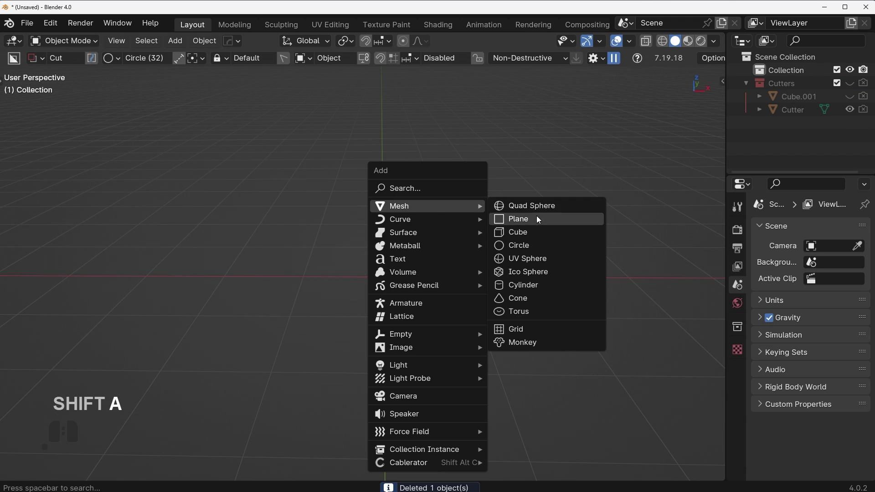
{"action": "left_click", "coordinate": [538, 209]}
{"action": "key", "text": "alt+v"}
{"action": "left_click", "coordinate": [466, 253]}
Step: In Right Ortho view, box-cut the top of the sphere flat
{"action": "key", "text": "KP_3"}
{"action": "key", "text": "d"}
{"action": "key", "text": "KP_3"}
{"action": "left_click", "coordinate": [411, 263]}
{"action": "left_click_drag", "start_coordinate": [246, 150], "coordinate": [584, 210]}
{"action": "double_click", "coordinate": [585, 208]}
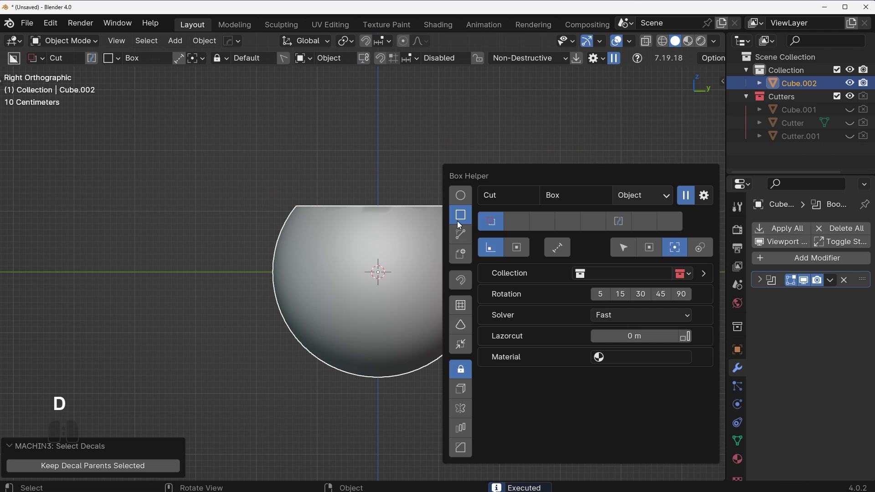
{"action": "left_click", "coordinate": [462, 235]}
{"action": "left_click_drag", "start_coordinate": [383, 168], "coordinate": [557, 429]}
{"action": "left_click", "coordinate": [556, 151]}
{"action": "double_click", "coordinate": [560, 150]}
{"action": "double_click", "coordinate": [644, 143]}
Step: Slice the sphere diagonally with a polygon cutter
{"action": "key", "text": "d"}
{"action": "left_click", "coordinate": [613, 112]}
{"action": "left_click", "coordinate": [425, 283]}
{"action": "key", "text": "shift+v"}
{"action": "left_click", "coordinate": [437, 283]}
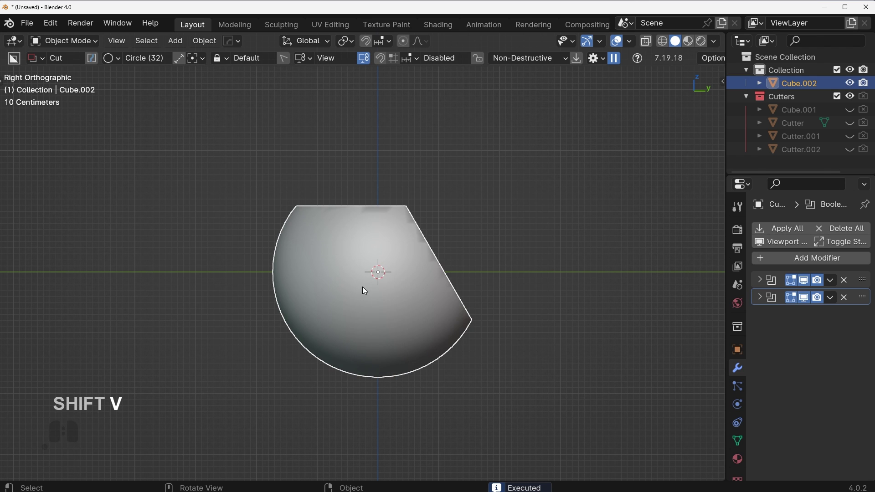
{"action": "left_click_drag", "start_coordinate": [360, 287], "coordinate": [403, 337]}
{"action": "left_click_drag", "start_coordinate": [384, 348], "coordinate": [380, 348]}
{"action": "left_click", "coordinate": [607, 175]}
Step: Bore a round hole into the sphere with a circle cutter
{"action": "key", "text": "q"}
{"action": "left_click", "coordinate": [452, 247]}
{"action": "left_click", "coordinate": [495, 247]}
{"action": "middle_click", "coordinate": [390, 276]}
{"action": "key", "text": "alt+v"}
{"action": "left_click", "coordinate": [492, 330]}
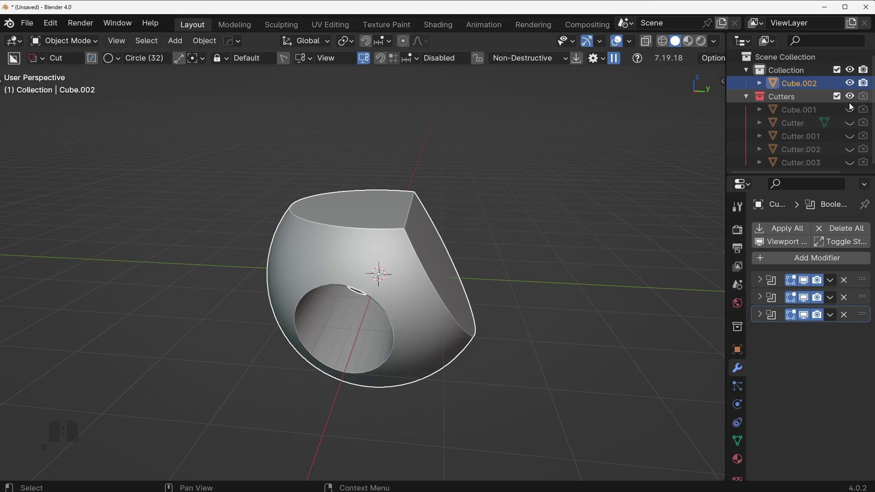
{"action": "left_click_drag", "start_coordinate": [855, 109], "coordinate": [857, 172]}
{"action": "middle_click", "coordinate": [614, 238]}
{"action": "middle_click", "coordinate": [628, 229]}
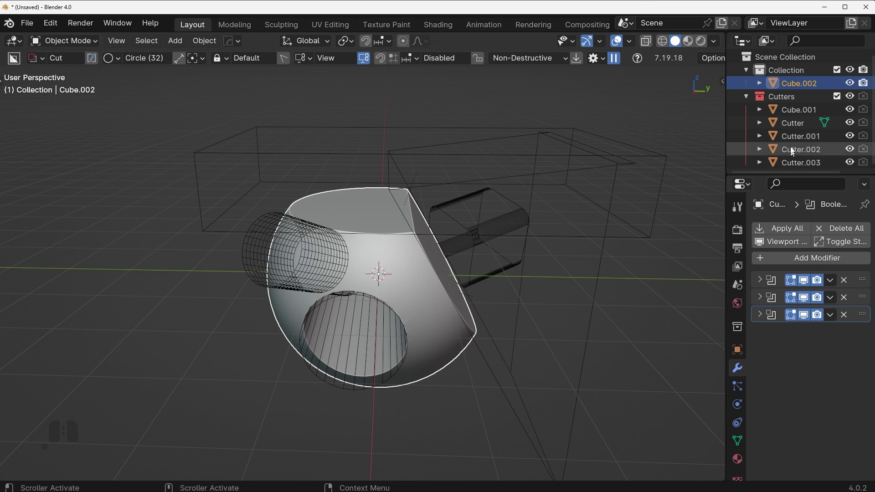
{"action": "key", "text": "shift+2"}
{"action": "key", "text": "shift+2"}
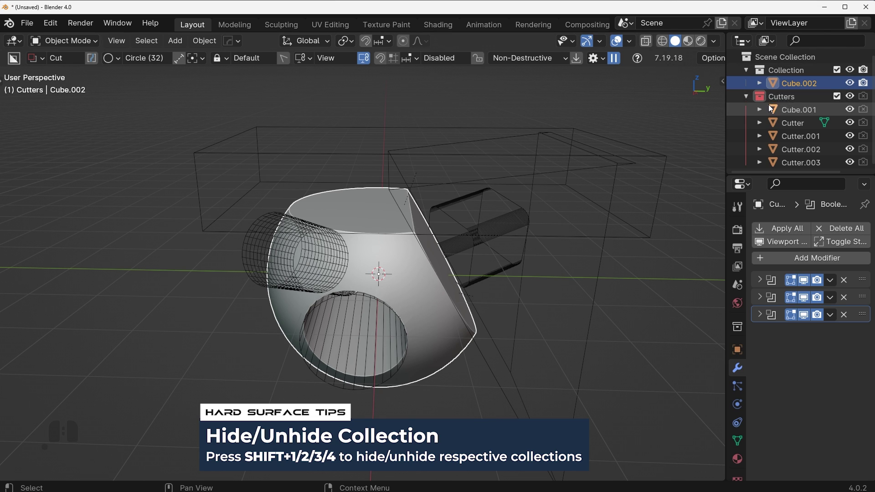
{"action": "key", "text": "shift+2"}
{"action": "key", "text": "shift+2"}
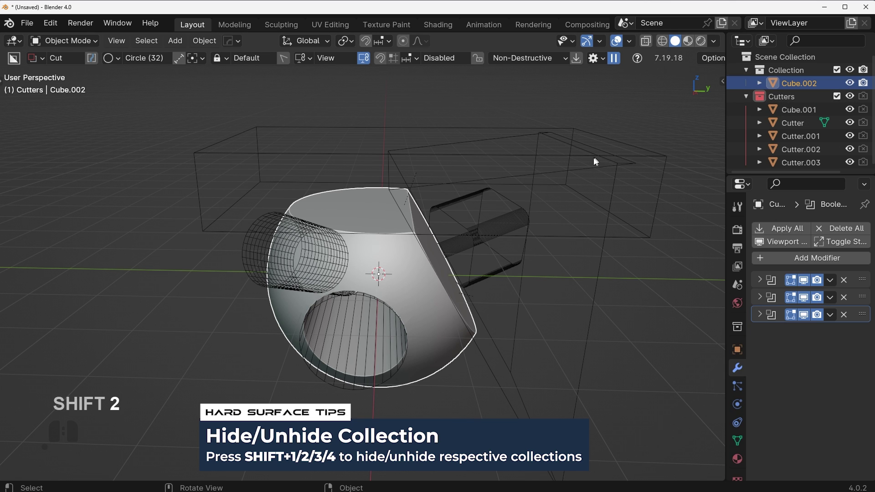
{"action": "middle_click", "coordinate": [539, 289]}
{"action": "key", "text": "shift+2"}
{"action": "key", "text": "shift+2"}
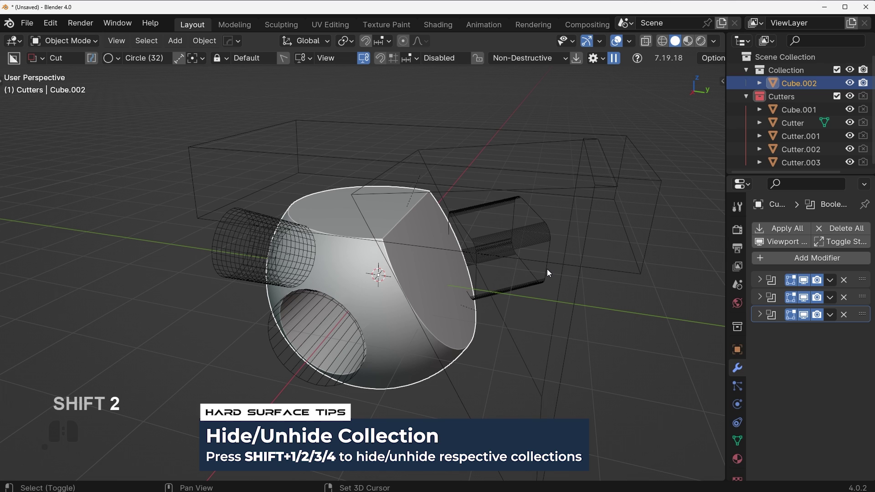
{"action": "key", "text": "shift+2"}
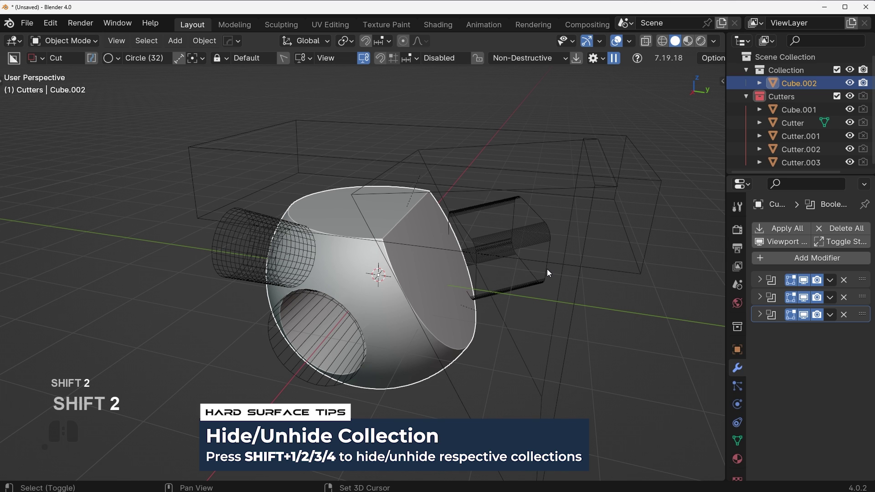
{"action": "key", "text": "shift+2"}
{"action": "left_click_drag", "start_coordinate": [496, 271], "coordinate": [525, 269]}
{"action": "key", "text": "shift+2"}
{"action": "key", "text": "shift+2"}
{"action": "left_click", "coordinate": [336, 259]}
{"action": "key", "text": "g"}
{"action": "key", "text": "Escape"}
{"action": "left_click", "coordinate": [335, 308]}
{"action": "key", "text": "g"}
{"action": "key", "text": "g"}
{"action": "left_click", "coordinate": [368, 320]}
{"action": "left_click_drag", "start_coordinate": [546, 315], "coordinate": [528, 317]}
{"action": "left_click_drag", "start_coordinate": [495, 248], "coordinate": [502, 275]}
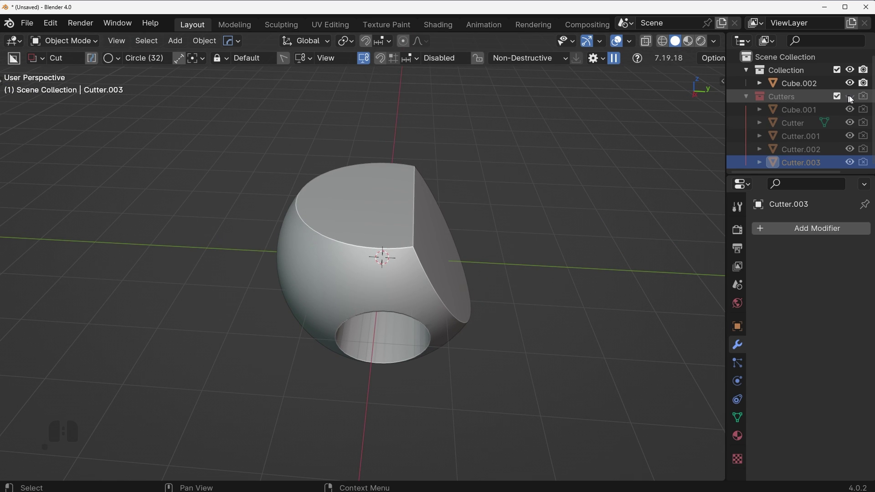
{"action": "left_click", "coordinate": [856, 99]}
Step: Hide the Cutters collection and delete the cut sphere Cube.002
{"action": "left_click", "coordinate": [856, 99]}
{"action": "double_click", "coordinate": [856, 102]}
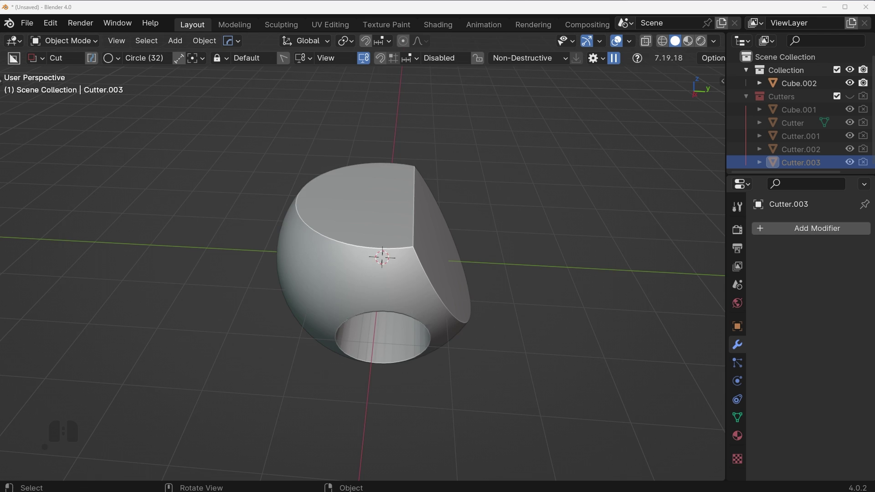
{"action": "left_click_drag", "start_coordinate": [428, 291], "coordinate": [391, 288]}
{"action": "left_click", "coordinate": [394, 266]}
{"action": "key", "text": "Delete"}
Step: Add a new UV Sphere in Right Ortho and start an Ngon cutter over its upper right
{"action": "key", "text": "KP_3"}
{"action": "key", "text": "shift+a"}
{"action": "left_click", "coordinate": [564, 223]}
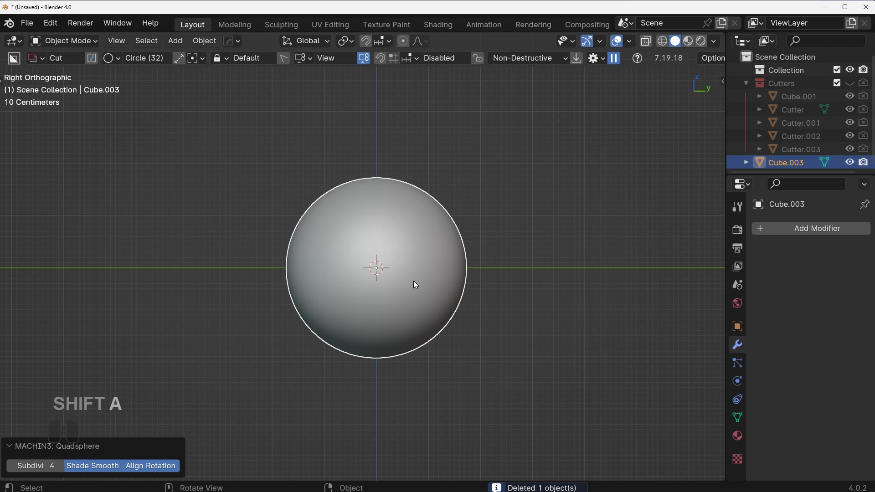
{"action": "left_click_drag", "start_coordinate": [451, 257], "coordinate": [521, 273]}
{"action": "key", "text": "d"}
{"action": "left_click", "coordinate": [511, 274]}
Step: Close the triangular Ngon cutting shape and confirm the diagonal slice through the sphere
{"action": "left_click", "coordinate": [416, 170]}
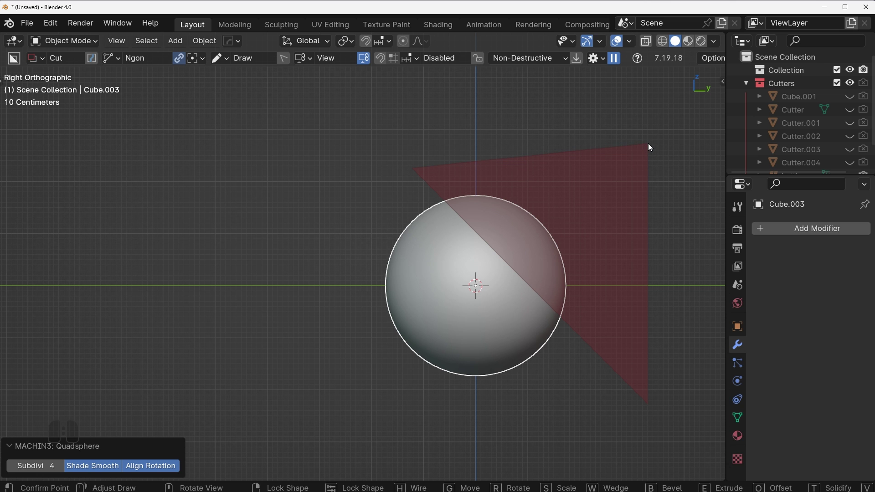
{"action": "double_click", "coordinate": [649, 146]}
{"action": "left_click_drag", "start_coordinate": [623, 182], "coordinate": [578, 224]}
{"action": "key", "text": "Tab"}
{"action": "left_click_drag", "start_coordinate": [523, 340], "coordinate": [600, 164]}
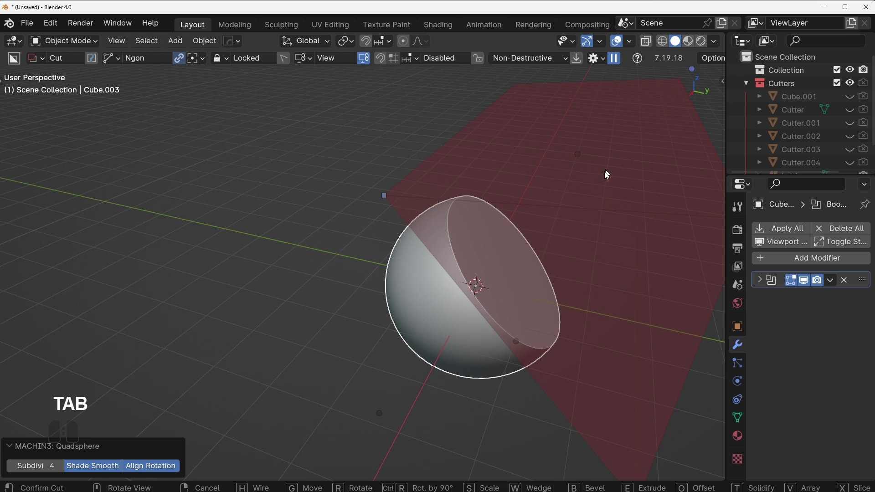
{"action": "key", "text": "Return"}
Step: Inspect the sliced sphere, select Cutter.004 and start moving it to reposition the cut
{"action": "middle_click", "coordinate": [587, 281]}
{"action": "double_click", "coordinate": [805, 282]}
{"action": "left_click_drag", "start_coordinate": [557, 277], "coordinate": [485, 277]}
{"action": "middle_click", "coordinate": [504, 281]}
{"action": "key", "text": "q"}
{"action": "double_click", "coordinate": [492, 298]}
{"action": "left_click_drag", "start_coordinate": [485, 302], "coordinate": [460, 303]}
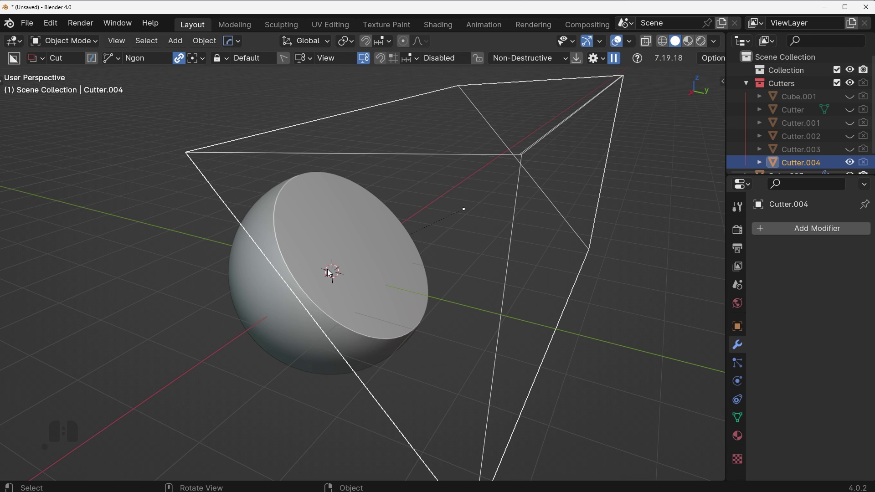
{"action": "left_click", "coordinate": [330, 272]}
{"action": "left_click", "coordinate": [474, 156]}
{"action": "left_click_drag", "start_coordinate": [249, 276], "coordinate": [278, 261]}
{"action": "left_click", "coordinate": [352, 271]}
{"action": "middle_click", "coordinate": [499, 266]}
{"action": "left_click", "coordinate": [540, 179]}
{"action": "middle_click", "coordinate": [553, 217]}
{"action": "key", "text": "g"}
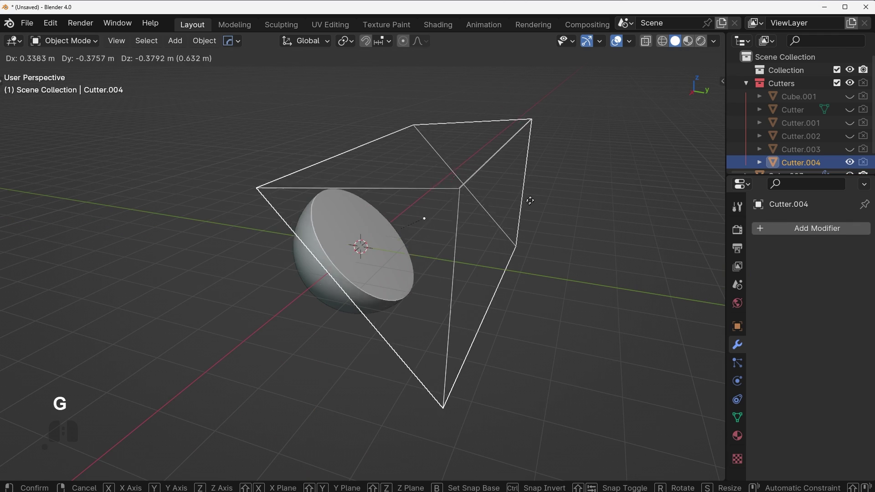
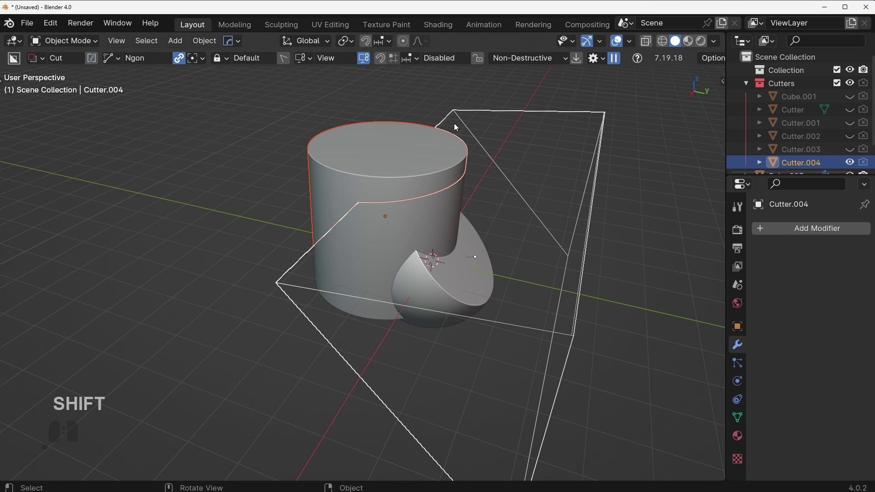
Step: Draw a circle/cylinder BoxCutter cut into Cutter.004 itself, set to subtract
{"action": "left_click_drag", "start_coordinate": [660, 213], "coordinate": [625, 217]}
{"action": "left_click_drag", "start_coordinate": [552, 200], "coordinate": [422, 292]}
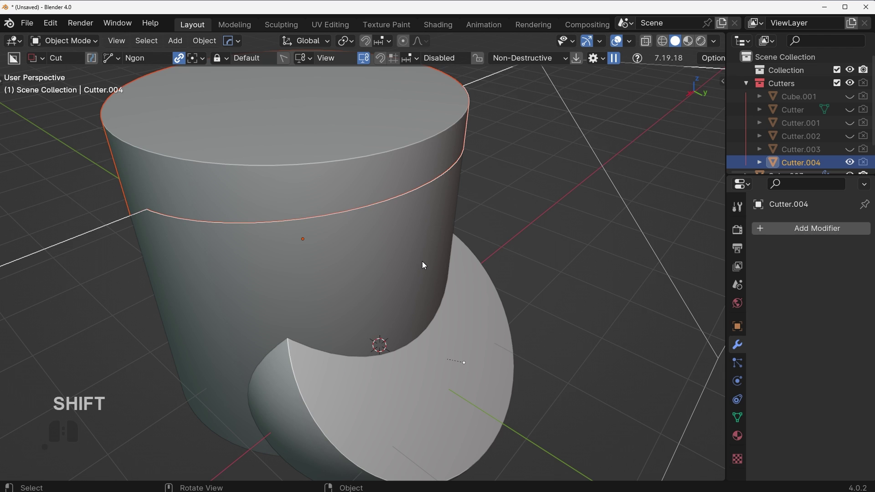
{"action": "left_click", "coordinate": [438, 246]}
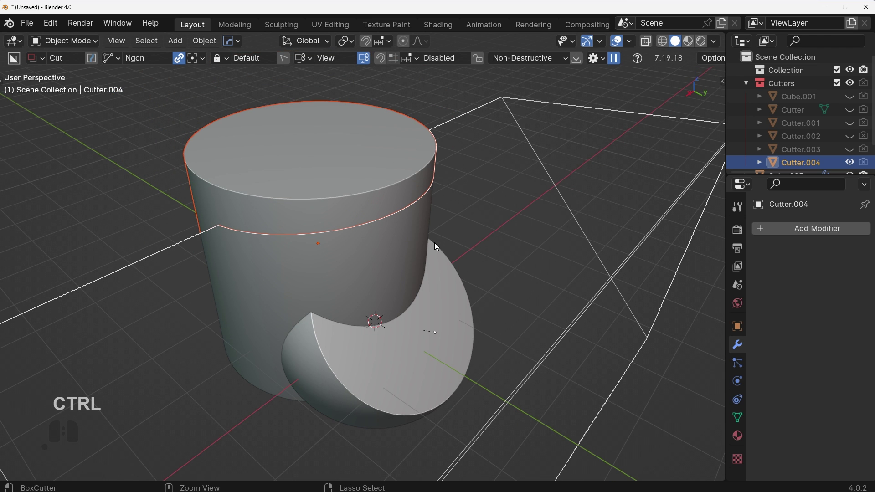
{"action": "key", "text": "ctrl+KP_Subtract"}
Step: Adjust the view and confirm the curved notch cut, giving the cutter its own boolean
{"action": "left_click_drag", "start_coordinate": [477, 262], "coordinate": [487, 207]}
{"action": "middle_click", "coordinate": [482, 218]}
{"action": "left_click_drag", "start_coordinate": [404, 265], "coordinate": [431, 299]}
{"action": "middle_click", "coordinate": [438, 284]}
{"action": "key", "text": "shift+2"}
{"action": "key", "text": "ctrl+z"}
{"action": "key", "text": "h"}
{"action": "left_click", "coordinate": [381, 177]}
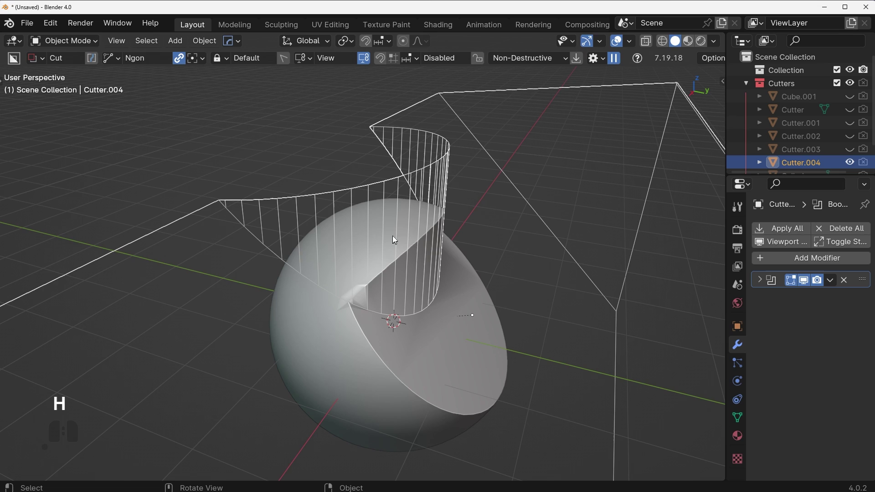
Step: Inspect the curved cutter, toggling its mesh into and out of Edit Mode
{"action": "left_click_drag", "start_coordinate": [408, 205], "coordinate": [492, 245]}
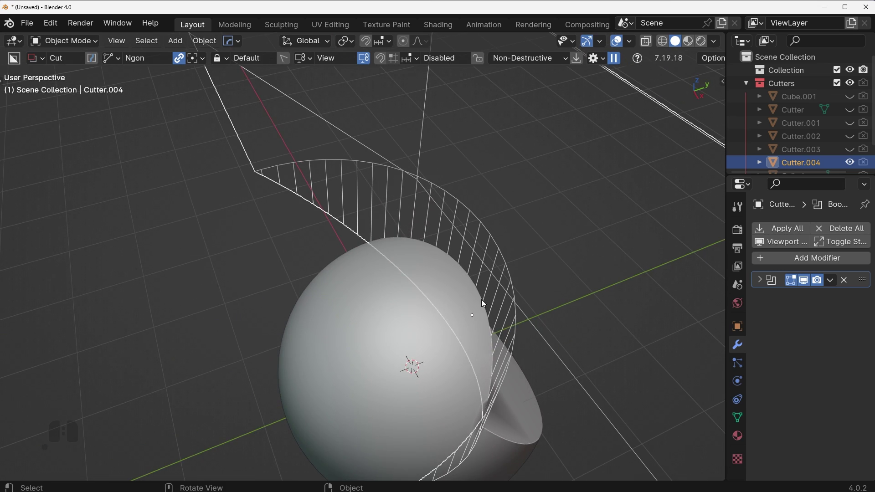
{"action": "middle_click", "coordinate": [509, 338]}
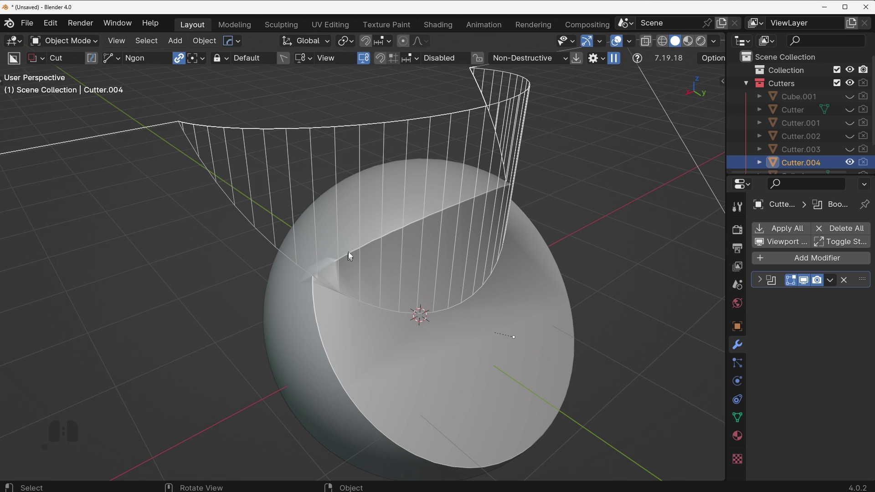
{"action": "key", "text": "Tab"}
{"action": "key", "text": "Tab"}
{"action": "middle_click", "coordinate": [345, 207]}
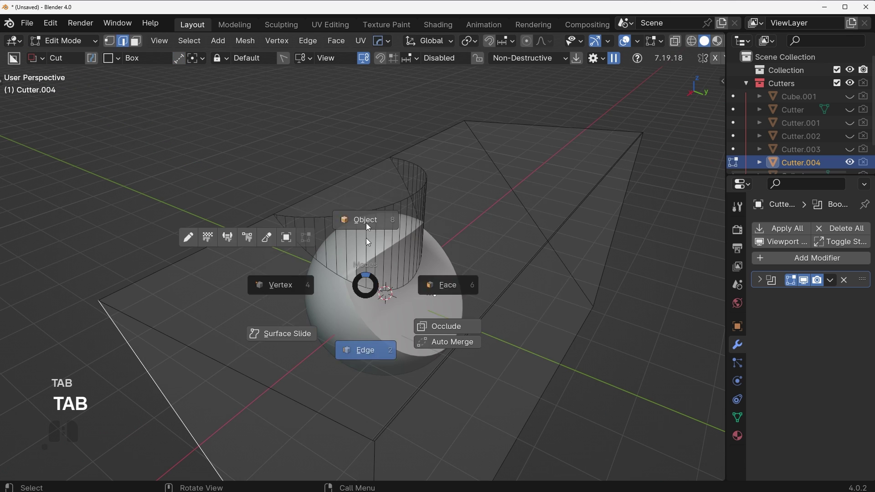
{"action": "key", "text": "Tab"}
Step: Select curved Cutter.004 and remove its Boolean modifier
{"action": "left_click", "coordinate": [805, 285]}
{"action": "left_click", "coordinate": [806, 284]}
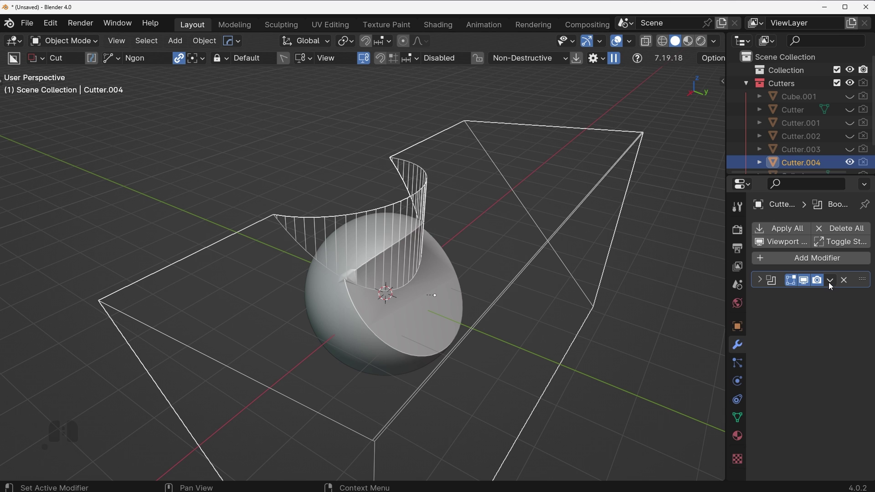
{"action": "left_click", "coordinate": [830, 284]}
{"action": "double_click", "coordinate": [802, 282]}
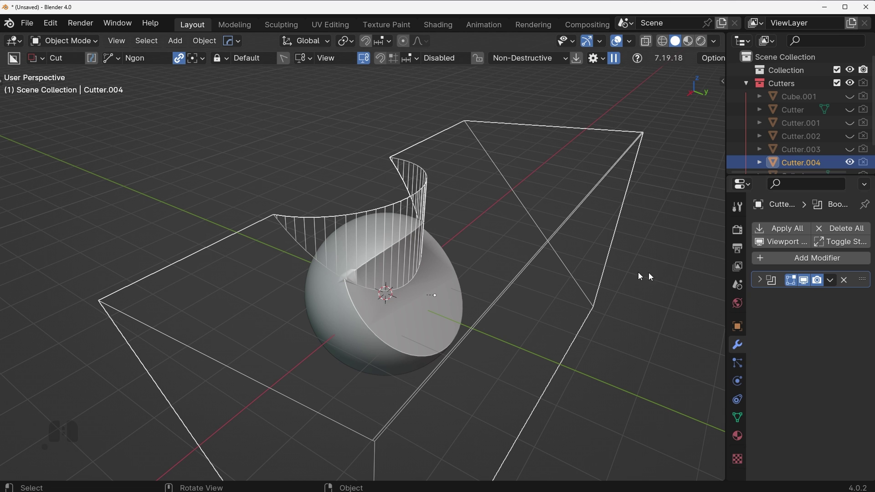
{"action": "left_click", "coordinate": [829, 285]}
{"action": "left_click", "coordinate": [821, 301]}
Step: Enter Edit Mode on the cutter and zoom in on its curved edge
{"action": "key", "text": "Tab"}
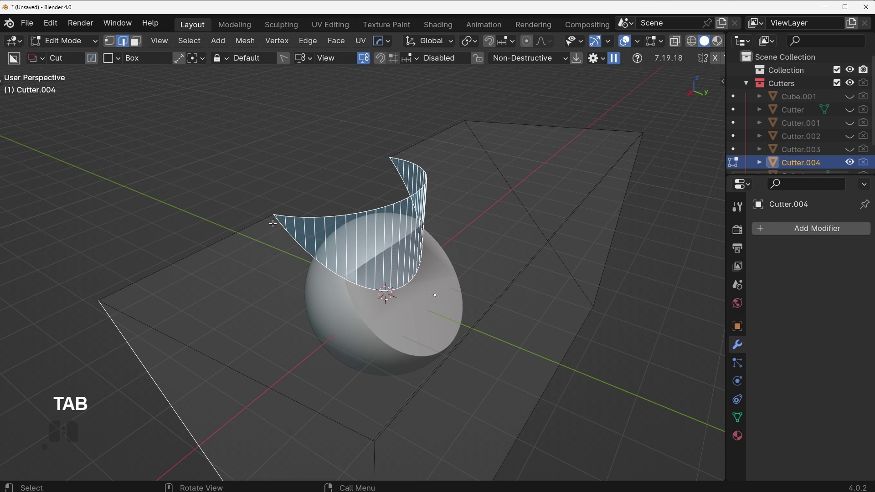
{"action": "left_click", "coordinate": [273, 216]}
{"action": "left_click_drag", "start_coordinate": [537, 248], "coordinate": [397, 231]}
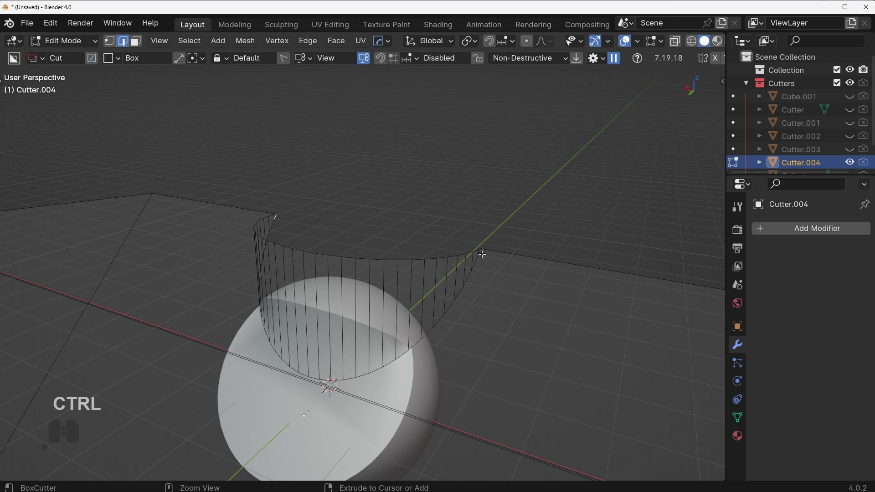
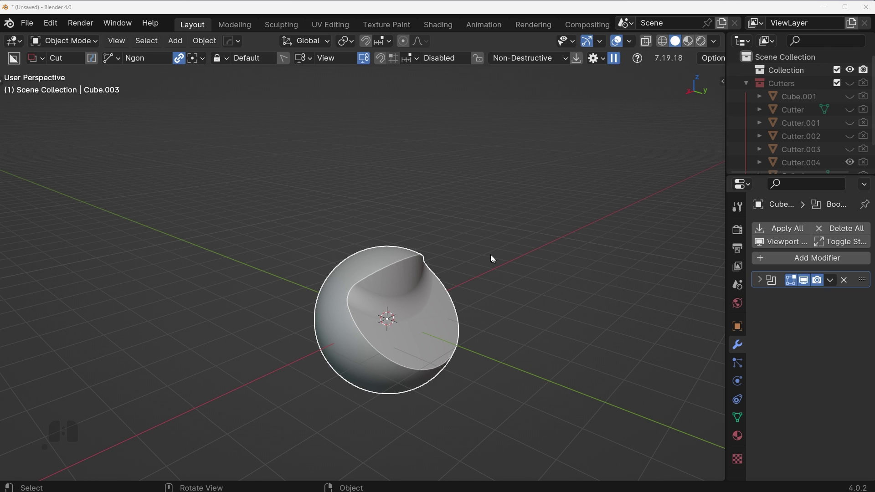
Step: Orbit the view around the cut sphere
{"action": "left_click_drag", "start_coordinate": [475, 258], "coordinate": [446, 271]}
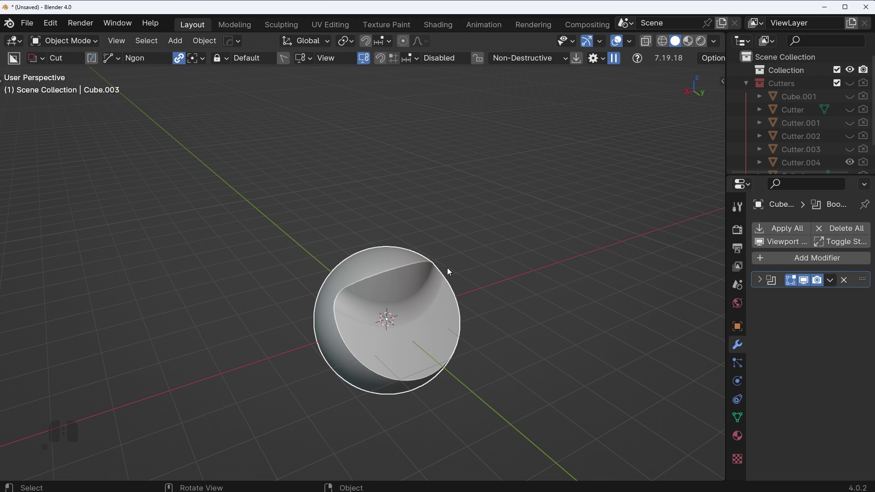
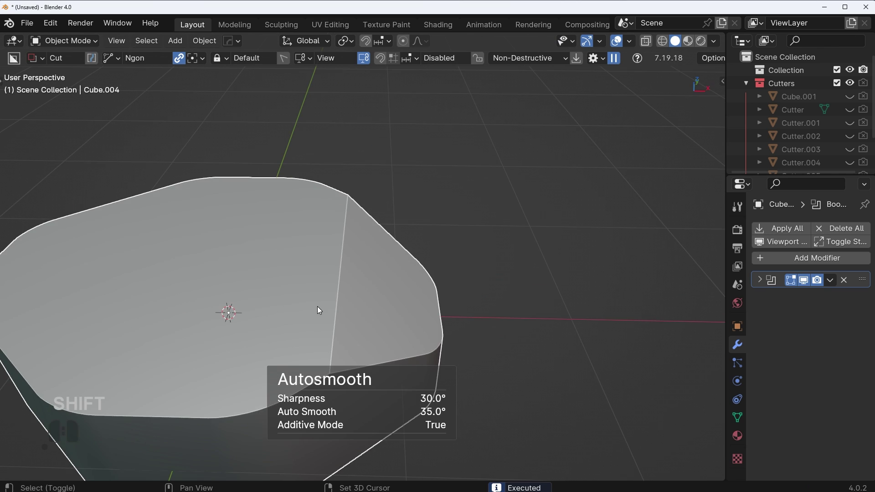
Step: Confirm the 12-segment bevel rounding the block's corners and inspect the result
{"action": "middle_click", "coordinate": [406, 246]}
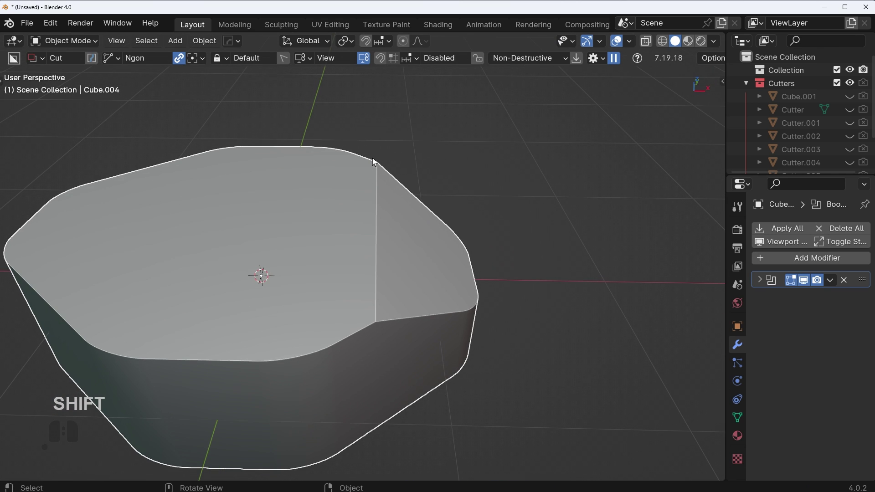
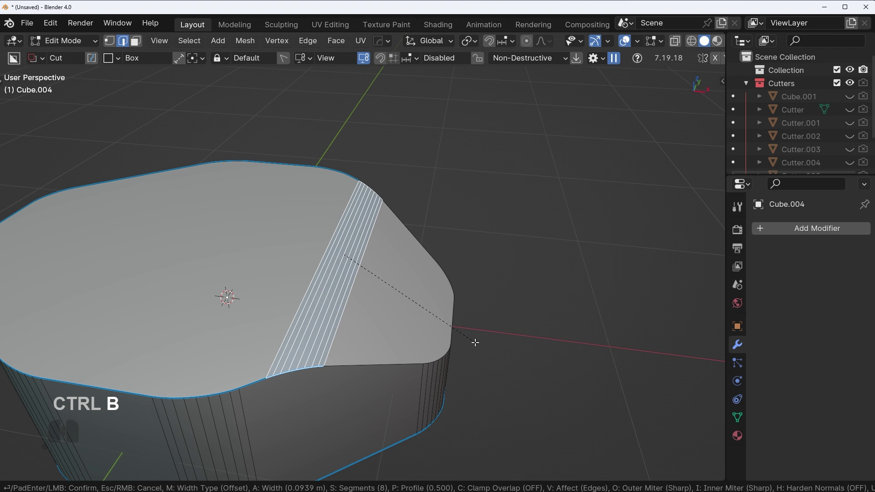
{"action": "left_click", "coordinate": [490, 352]}
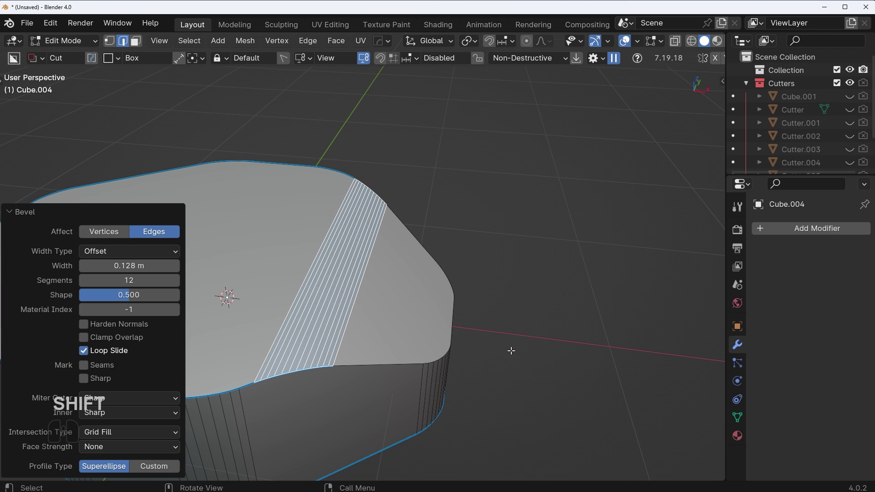
{"action": "key", "text": "Tab"}
{"action": "left_click_drag", "start_coordinate": [568, 203], "coordinate": [640, 212]}
{"action": "left_click_drag", "start_coordinate": [486, 279], "coordinate": [554, 286]}
{"action": "middle_click", "coordinate": [548, 285]}
Step: Back in Object Mode, draw a new BoxCutter cutter over one corner and reopen the mesh for editing
{"action": "key", "text": "alt+v"}
{"action": "left_click", "coordinate": [593, 312]}
{"action": "left_click", "coordinate": [504, 279]}
{"action": "middle_click", "coordinate": [461, 267]}
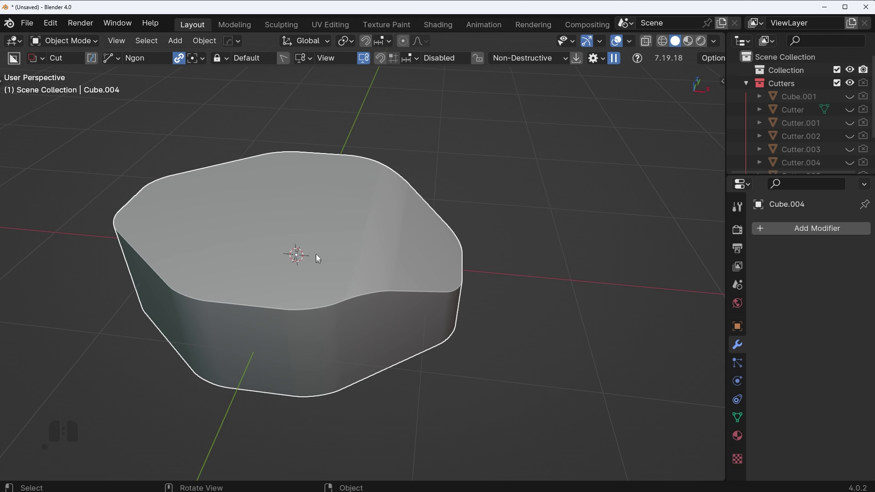
{"action": "key", "text": "Tab"}
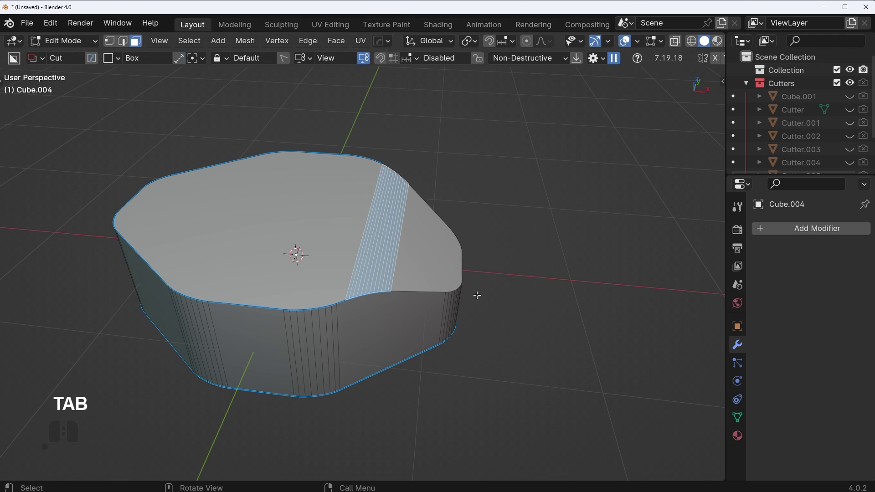
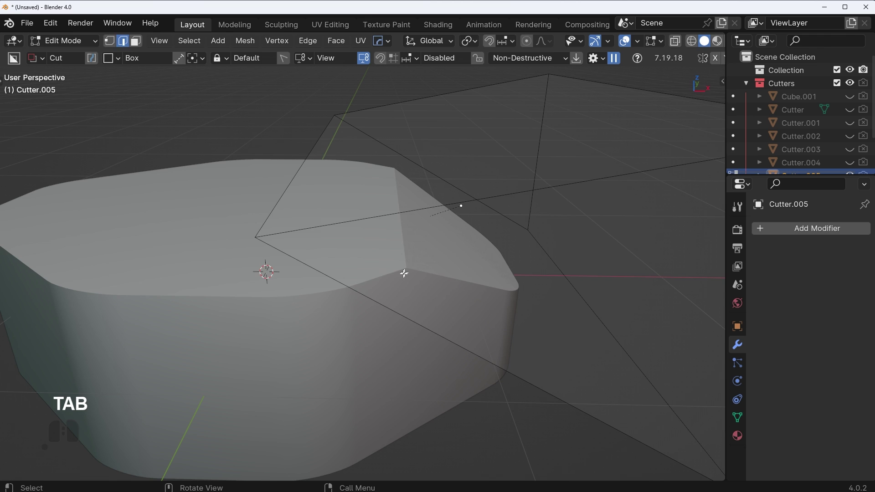
Step: Add a loop cut across the new cutter with Ctrl+R
{"action": "scroll", "scroll_direction": "down", "scroll_amount": 3}
{"action": "left_click_drag", "start_coordinate": [436, 226], "coordinate": [431, 239]}
{"action": "middle_click", "coordinate": [419, 238]}
{"action": "key", "text": "Tab"}
{"action": "scroll", "scroll_direction": "up", "scroll_amount": 3}
{"action": "key", "text": "ctrl+r"}
{"action": "left_click", "coordinate": [464, 365]}
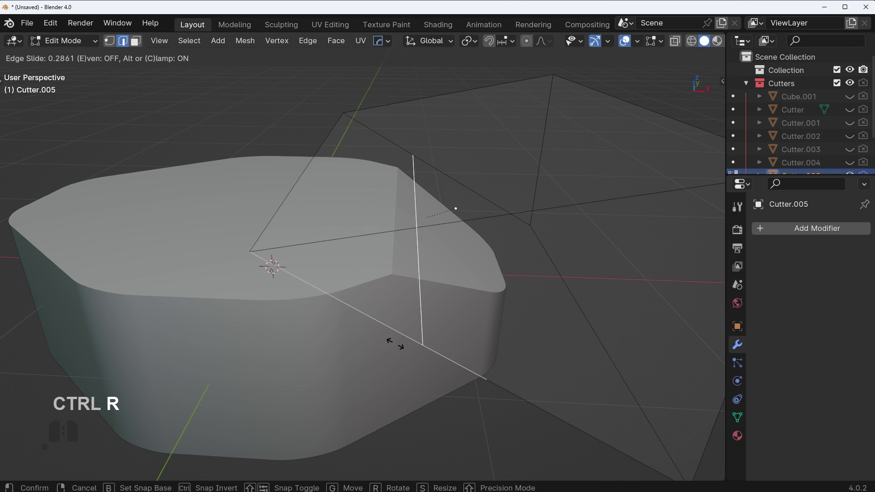
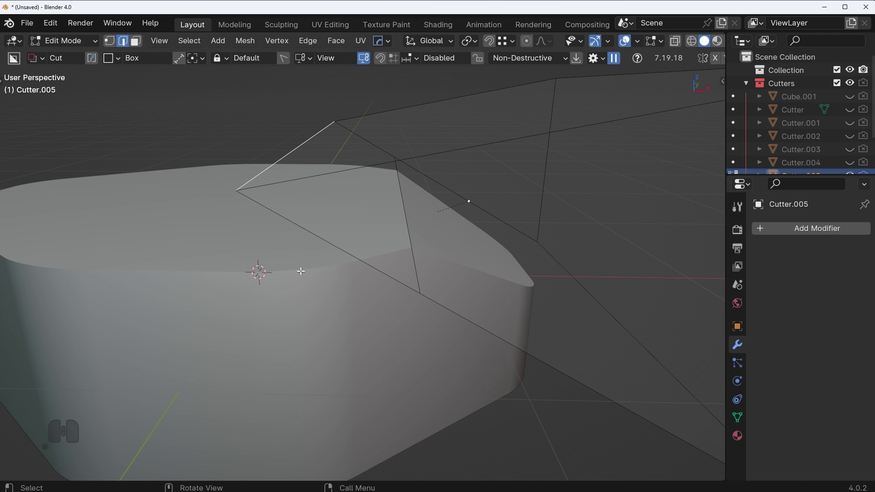
Step: Move the cutter's selected corner straight along Z to shape it into a wedge
{"action": "key", "text": "g"}
{"action": "key", "text": "z"}
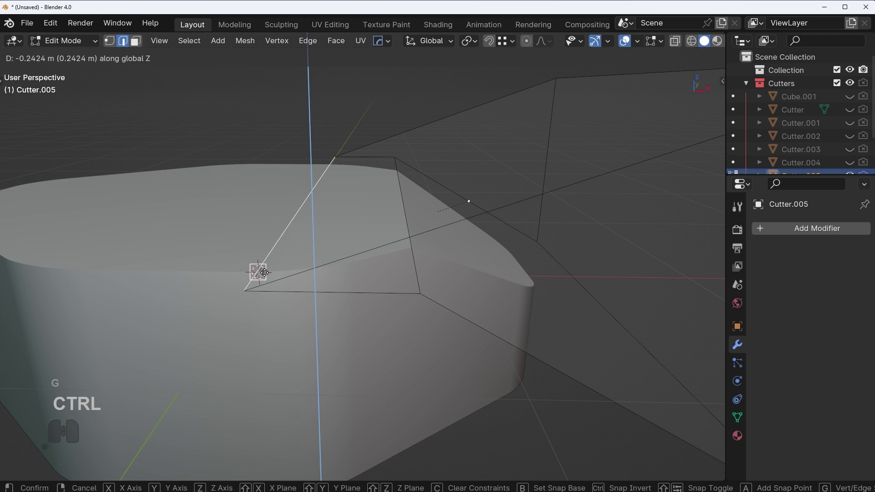
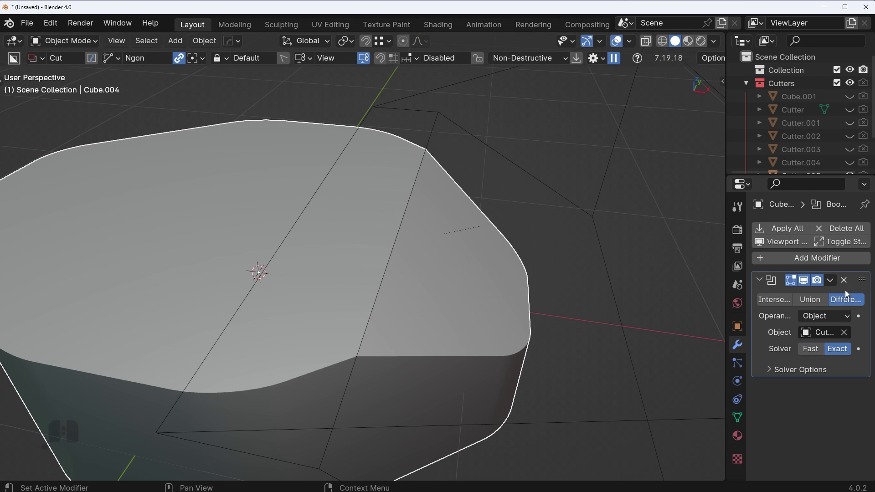
{"action": "left_click", "coordinate": [437, 114]}
Step: Select an edge of the cutter and start a Ctrl+B bevel on it
{"action": "middle_click", "coordinate": [442, 247]}
{"action": "key", "text": "Tab"}
{"action": "left_click", "coordinate": [377, 276]}
{"action": "middle_click", "coordinate": [420, 270]}
{"action": "key", "text": "ctrl+b"}
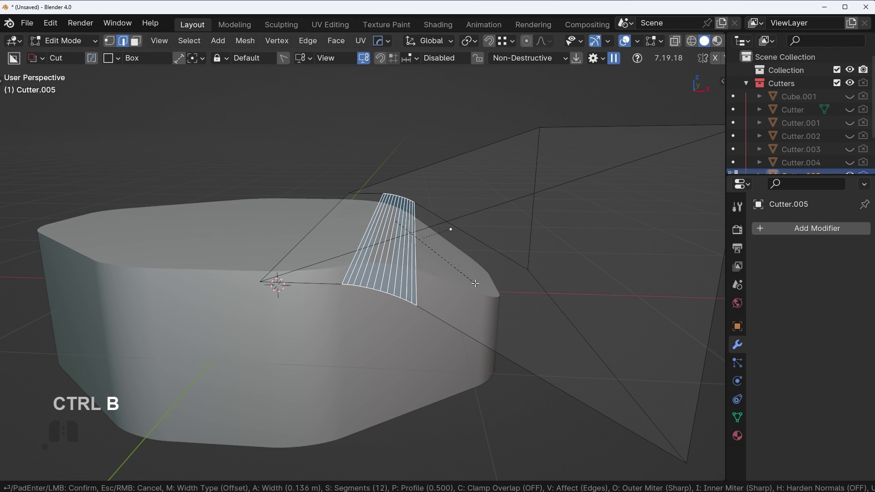
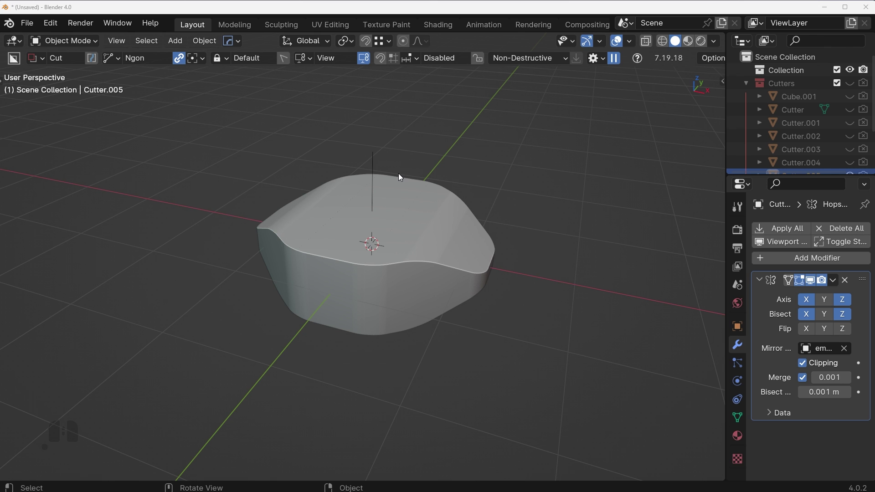
Step: Select the rounded block and apply its Boolean modifier, making the mirrored cut permanent
{"action": "middle_click", "coordinate": [560, 257]}
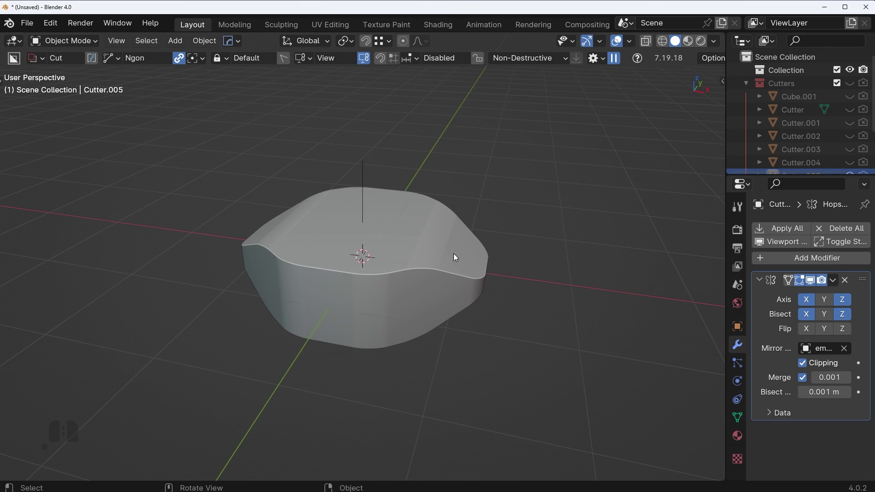
{"action": "left_click", "coordinate": [452, 257]}
{"action": "key", "text": "Tab"}
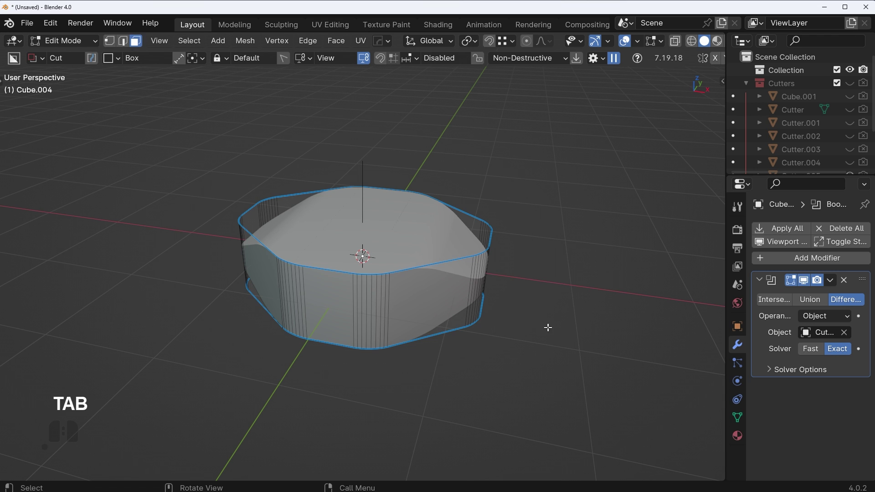
{"action": "left_click", "coordinate": [833, 282]}
{"action": "left_click", "coordinate": [818, 298]}
{"action": "key", "text": "Tab"}
Step: Orbit around the modifier-free wavy, rounded slab to inspect it
{"action": "left_click_drag", "start_coordinate": [519, 193], "coordinate": [563, 204]}
{"action": "middle_click", "coordinate": [554, 198]}
{"action": "left_click_drag", "start_coordinate": [452, 199], "coordinate": [370, 192]}
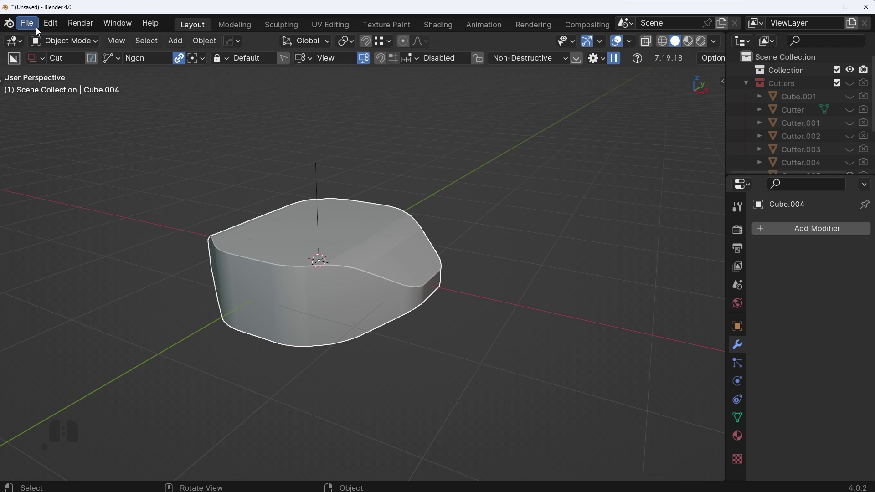
Step: Open and dismiss the File menu, then orbit to inspect the block
{"action": "left_click", "coordinate": [32, 29]}
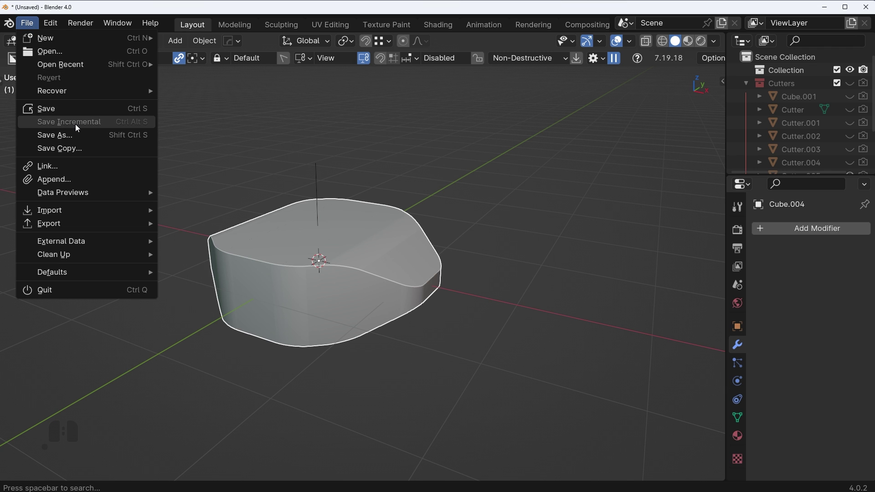
{"action": "left_click", "coordinate": [77, 127]}
{"action": "middle_click", "coordinate": [364, 155]}
{"action": "left_click_drag", "start_coordinate": [302, 158], "coordinate": [370, 169]}
Step: Save the scene as a new incremental version via PowerSave and view the block's other side
{"action": "left_click", "coordinate": [34, 28]}
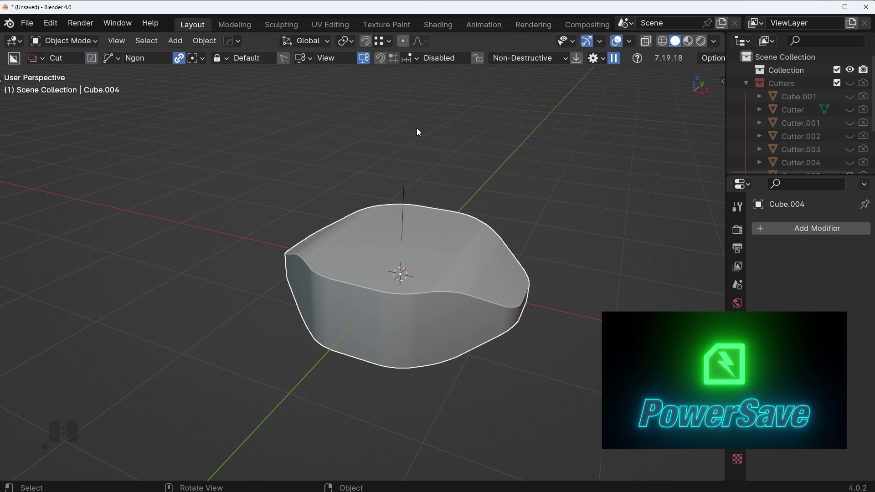
{"action": "left_click", "coordinate": [31, 27]}
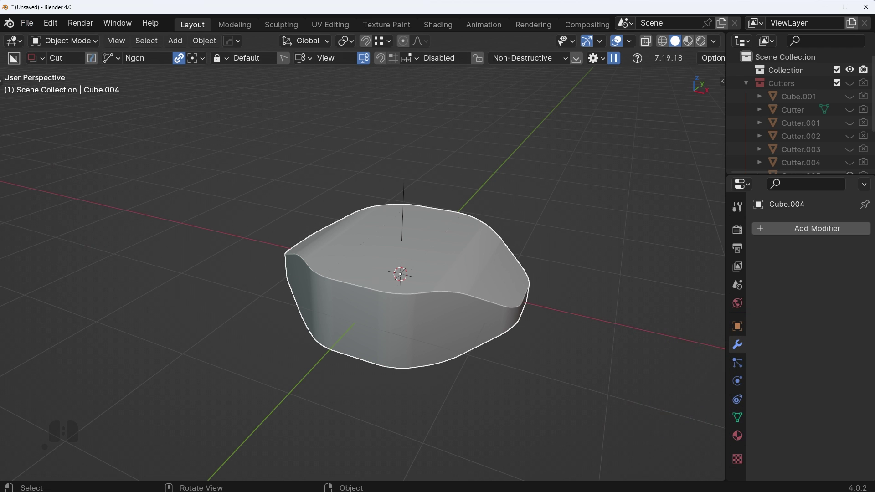
{"action": "left_click_drag", "start_coordinate": [568, 258], "coordinate": [612, 248]}
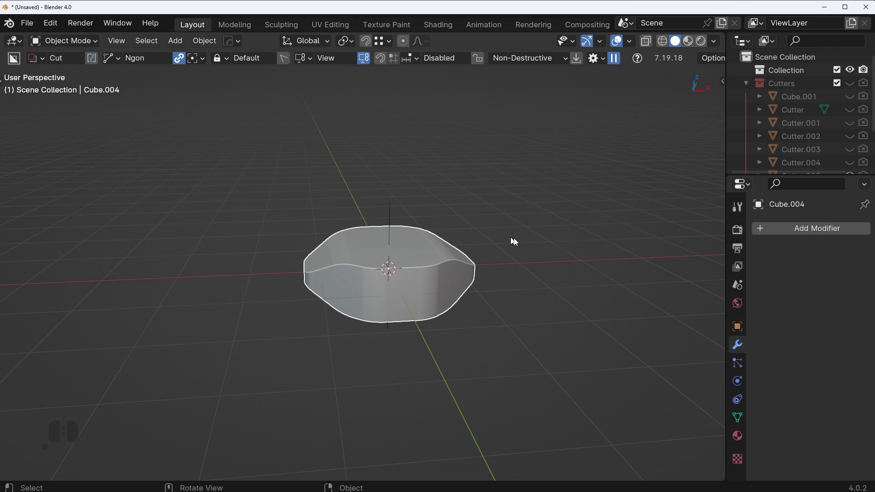
{"action": "left_click_drag", "start_coordinate": [524, 241], "coordinate": [543, 257]}
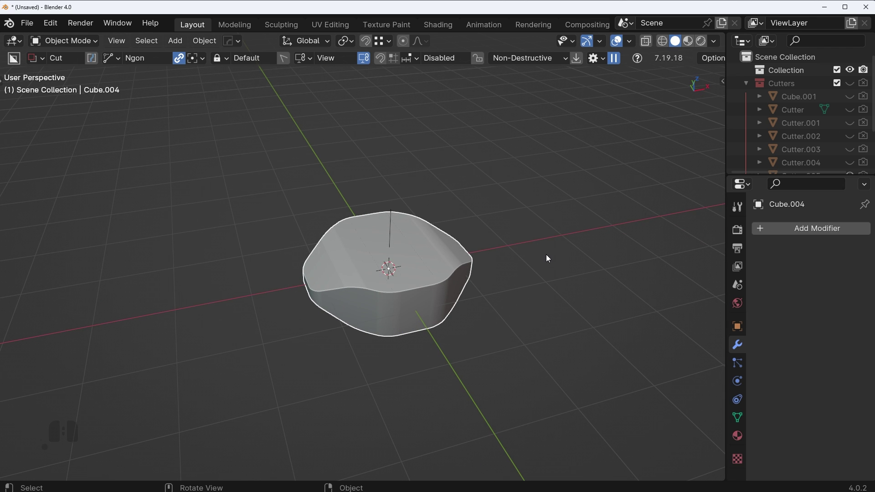